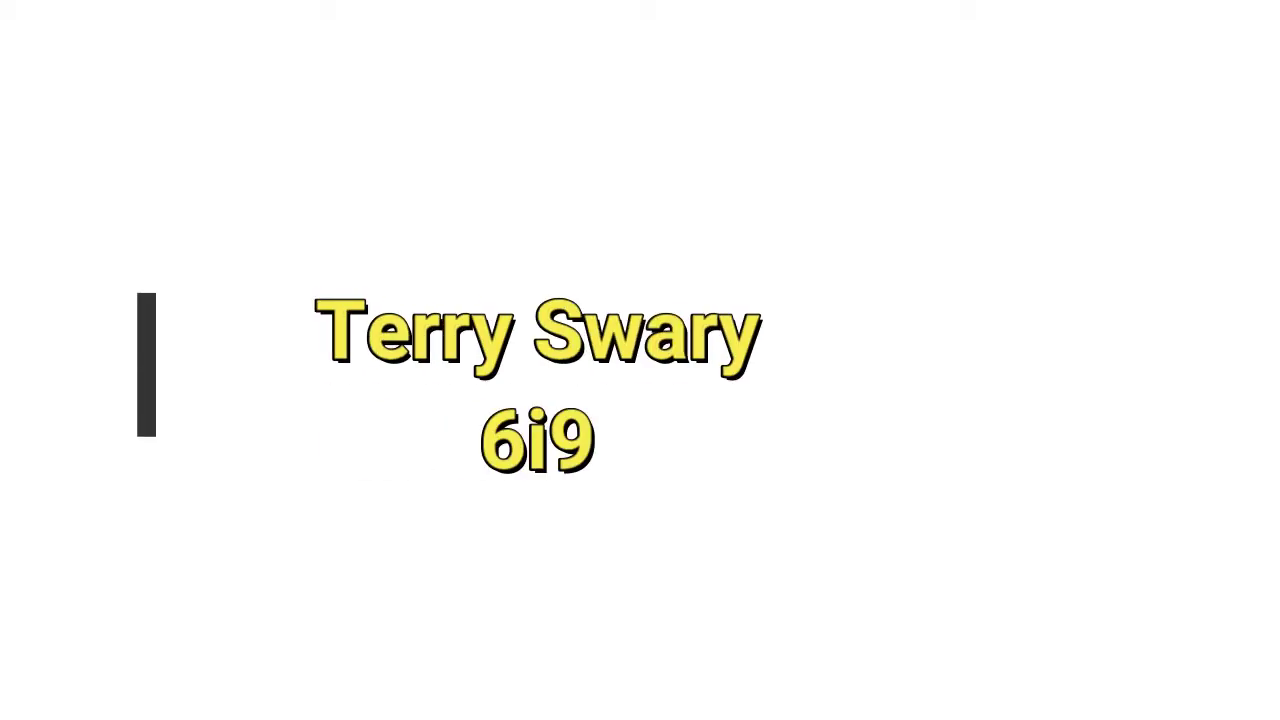
Delete the default cube and bring up the Add menu for a new object.
{"action": "left_click", "coordinate": [555, 397]}
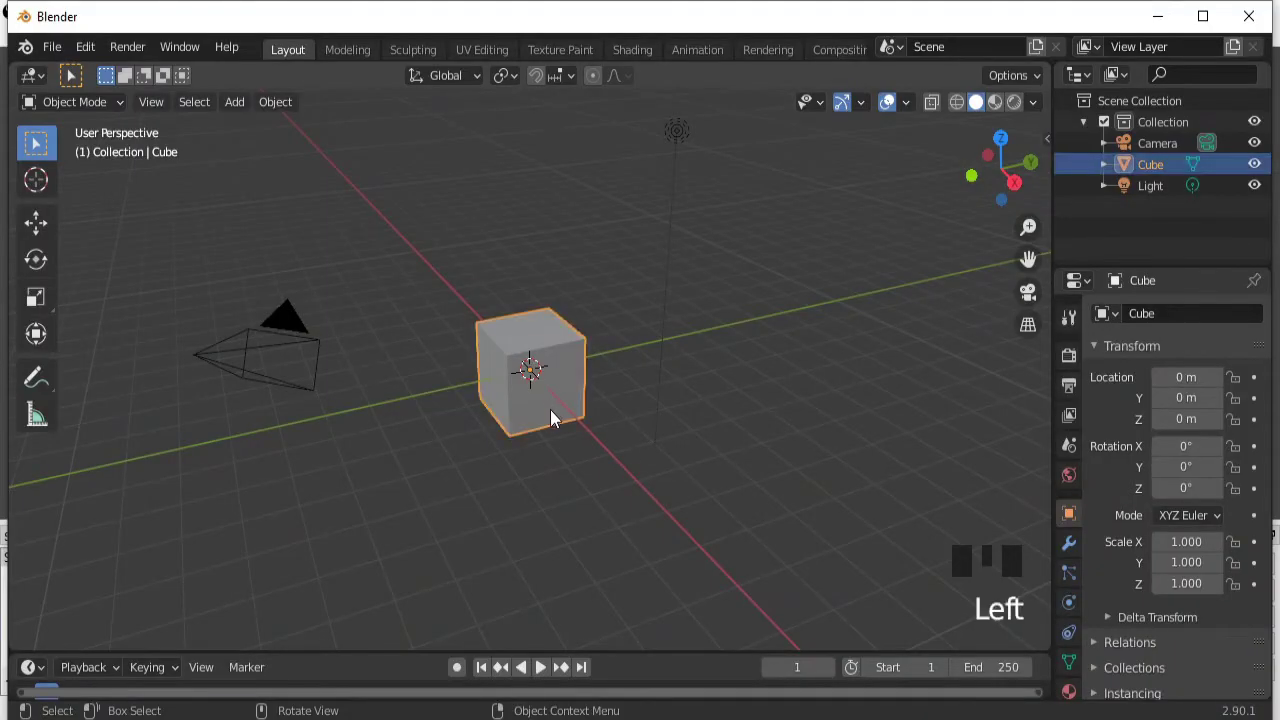
{"action": "key", "text": "x"}
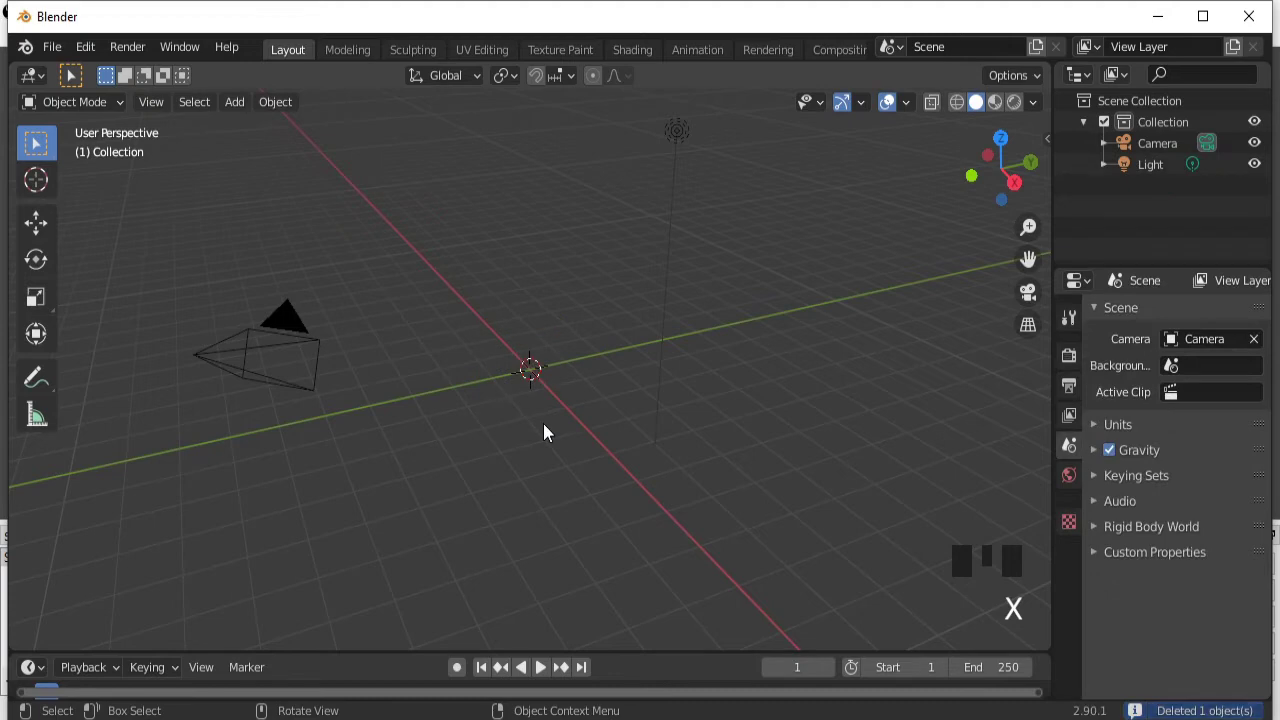
{"action": "key", "text": "shift+a"}
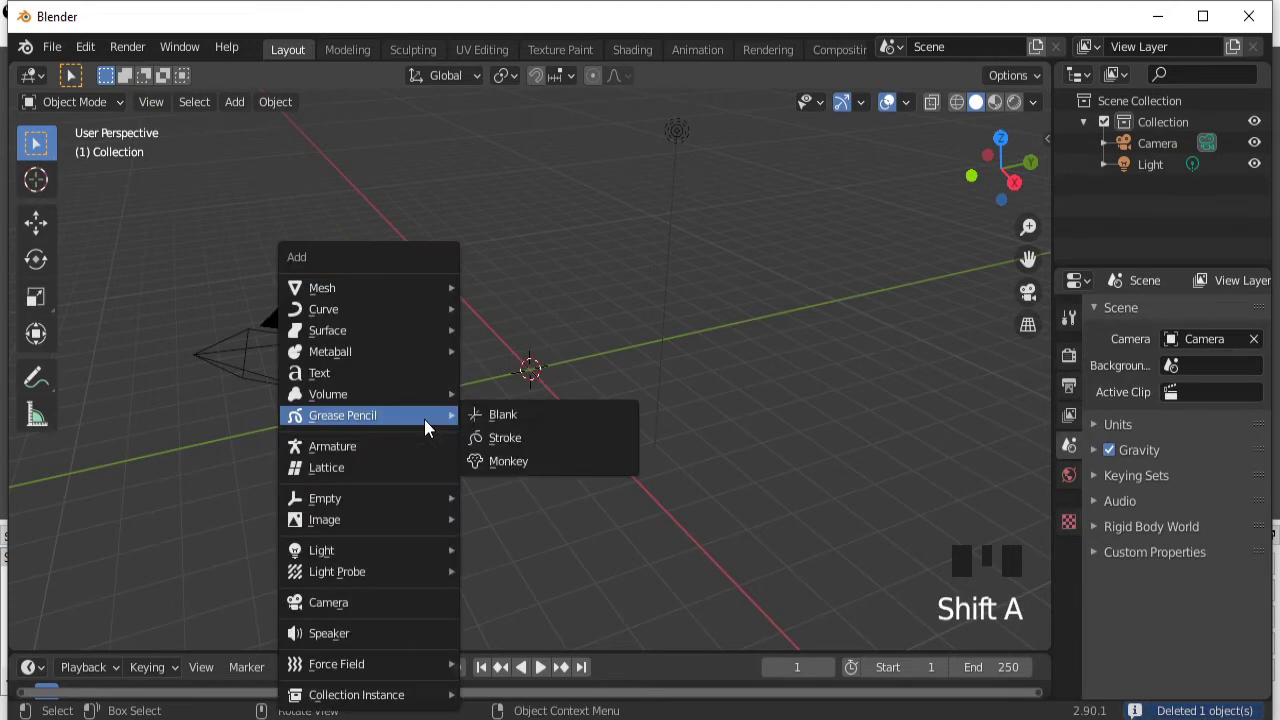
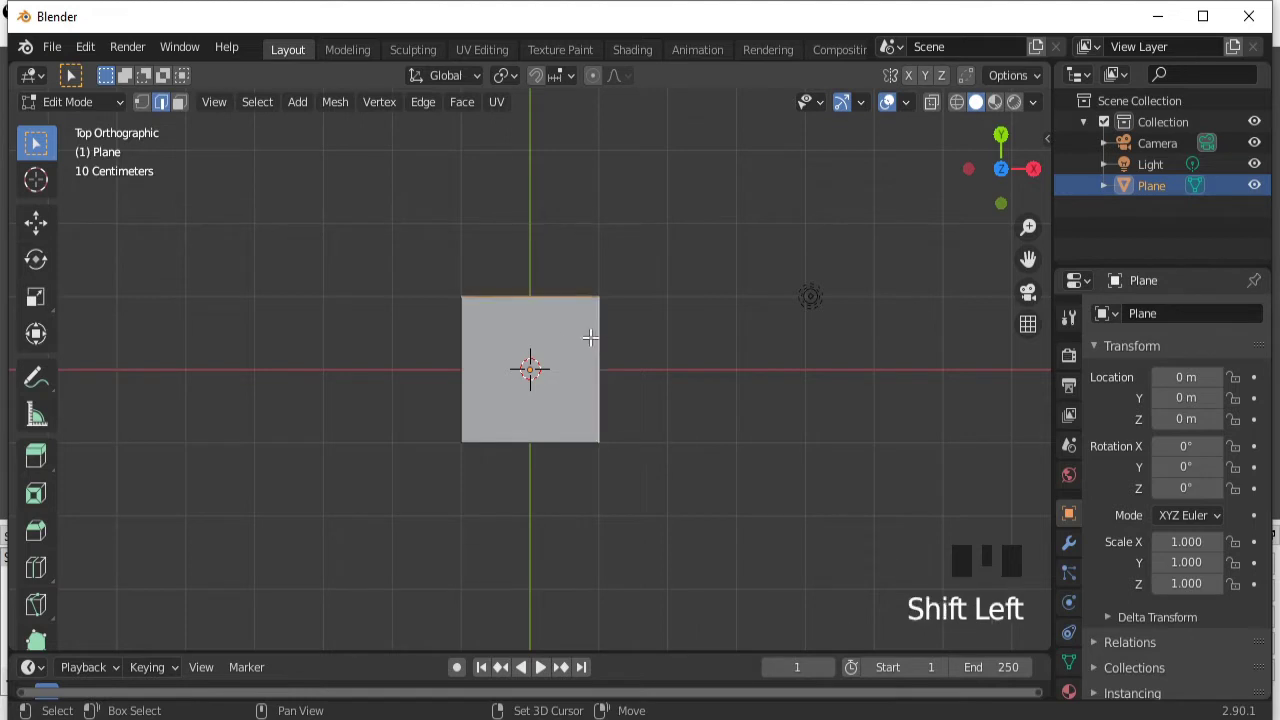
Reduce the plane to one edge lying on the X axis, starting at the world origin.
{"action": "left_click", "coordinate": [469, 337]}
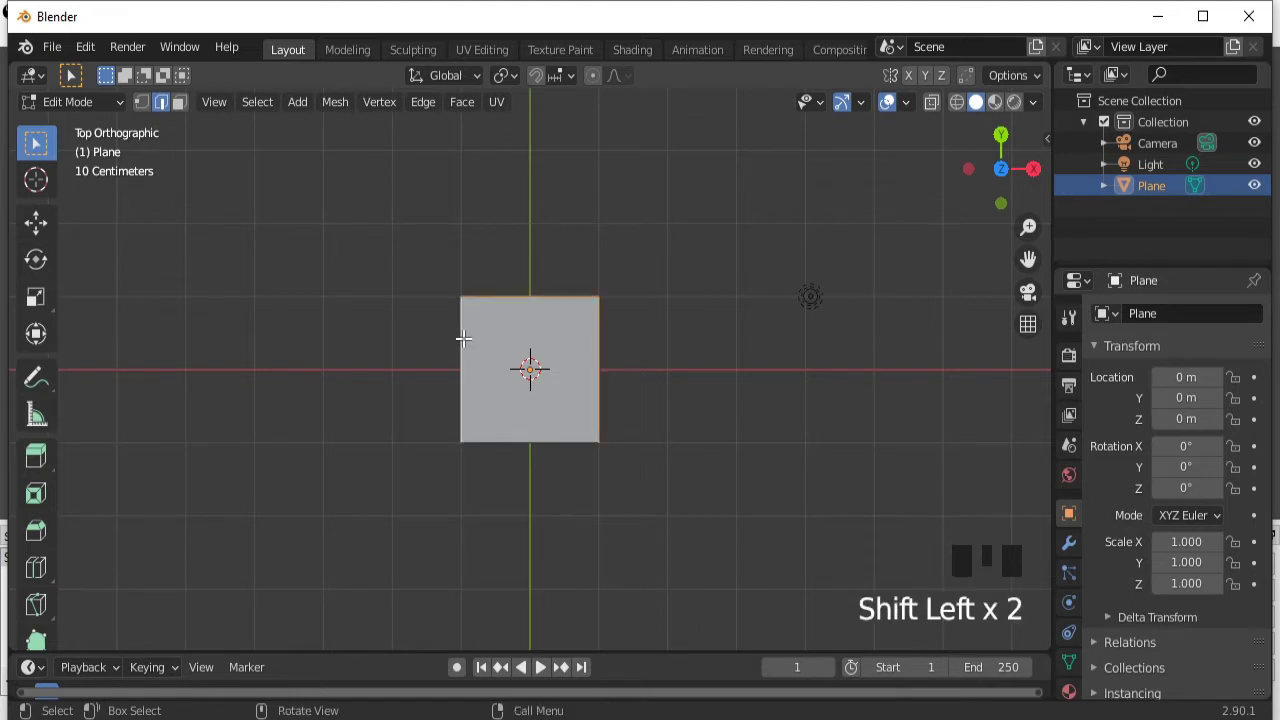
{"action": "key", "text": "x"}
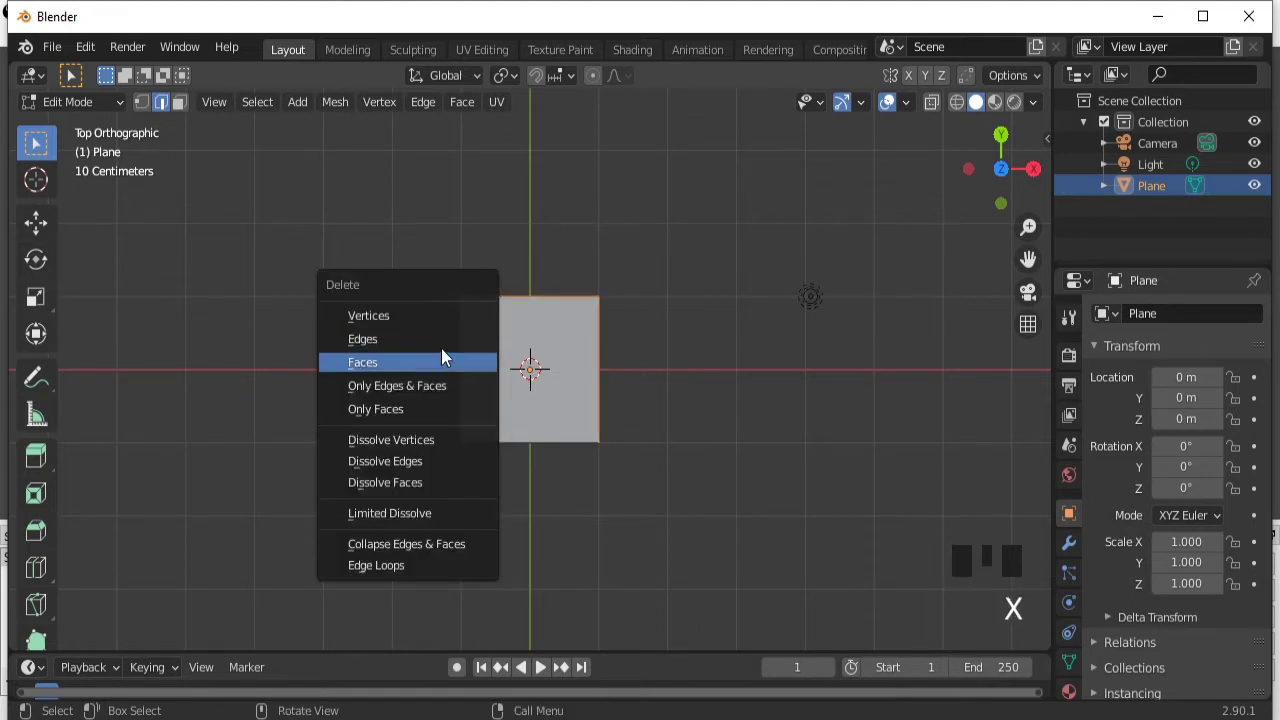
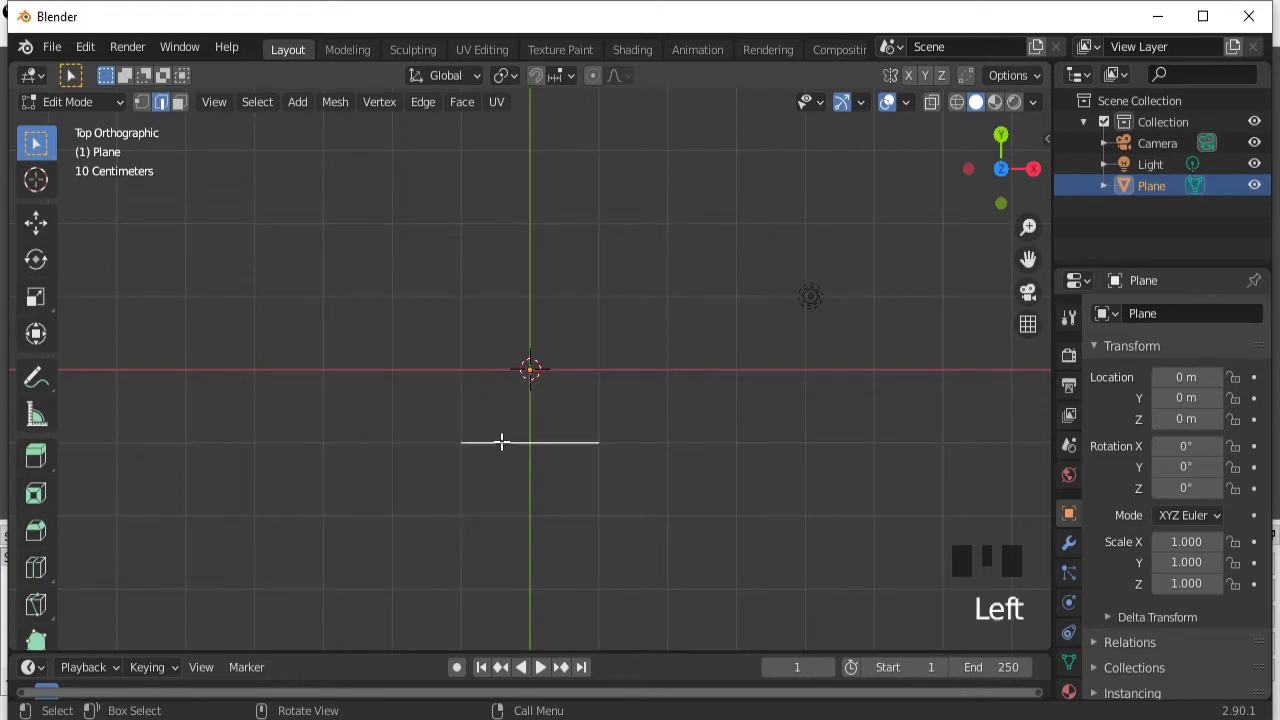
{"action": "key", "text": "g"}
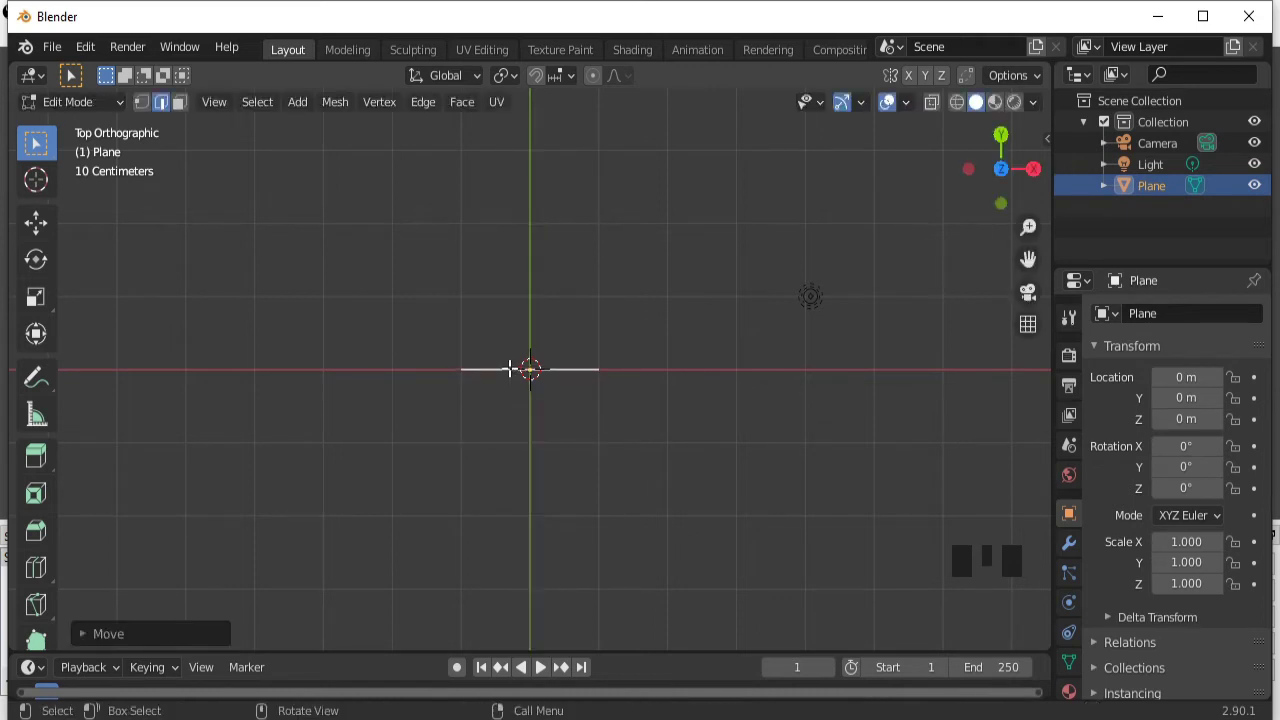
{"action": "key", "text": "g"}
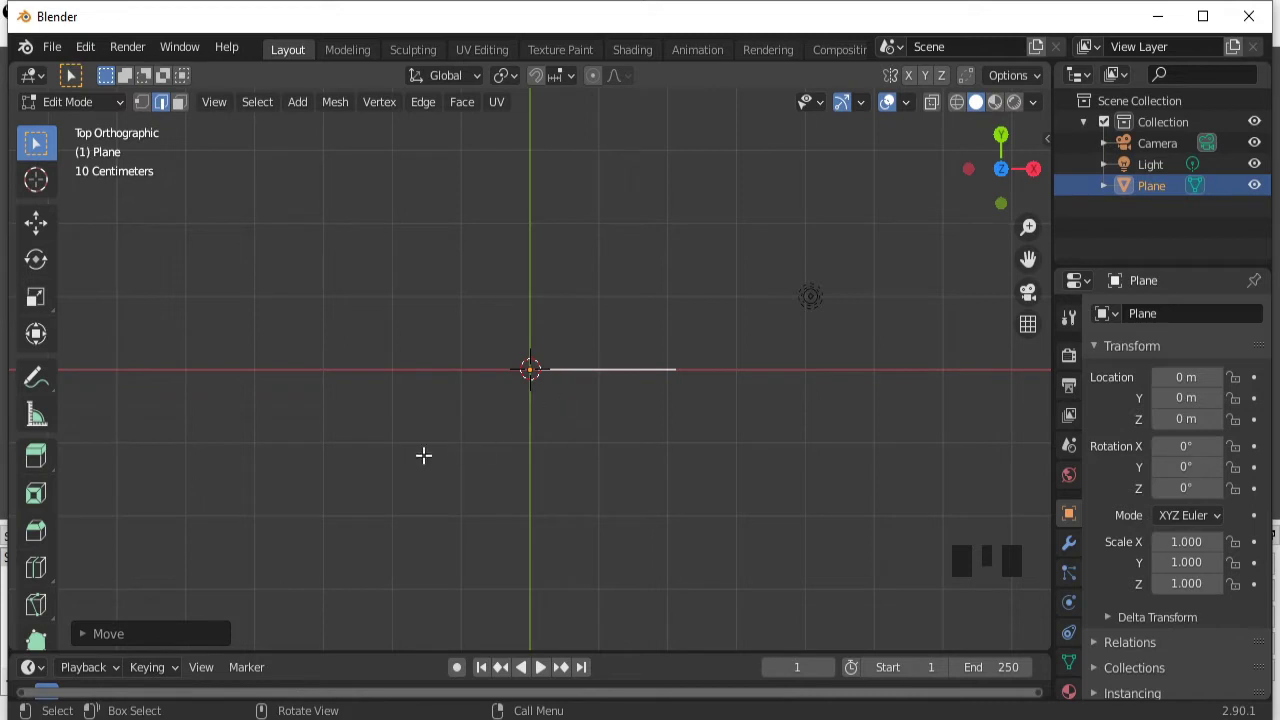
{"action": "key", "text": "Tab"}
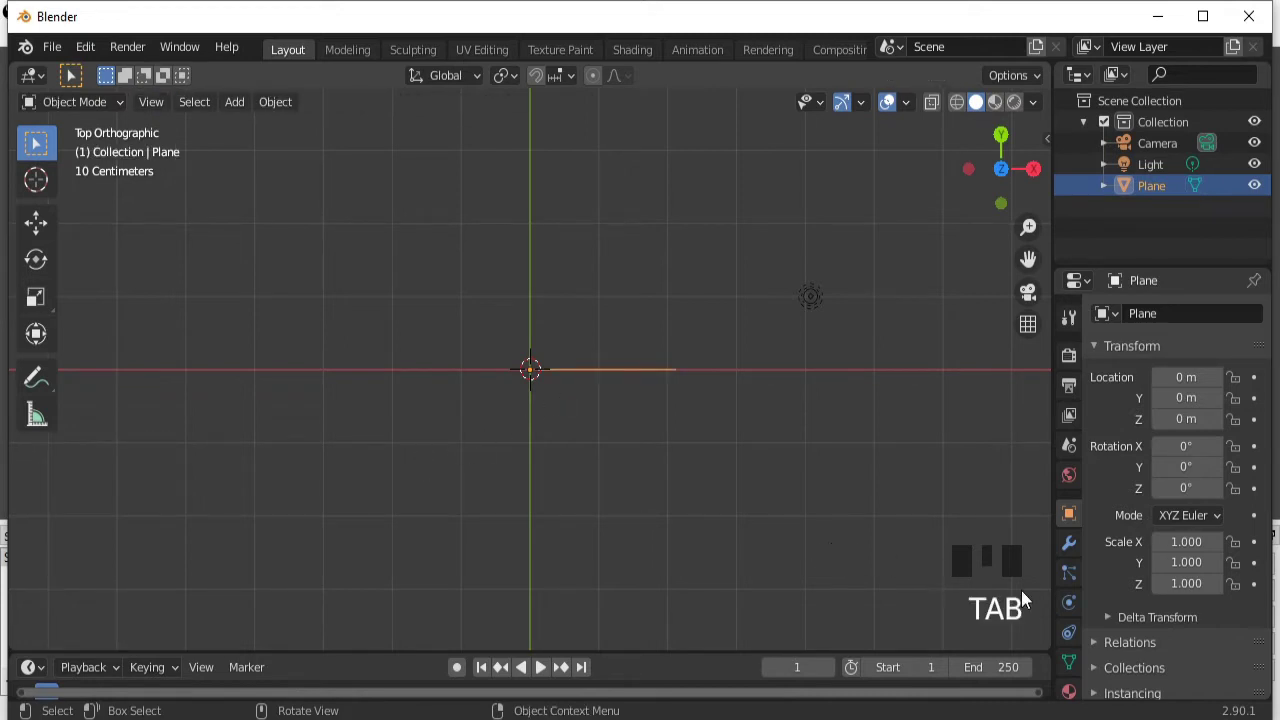
Add a Screw modifier with 1440° angle and 6 m screw, viewed in perspective.
{"action": "left_click", "coordinate": [1073, 550]}
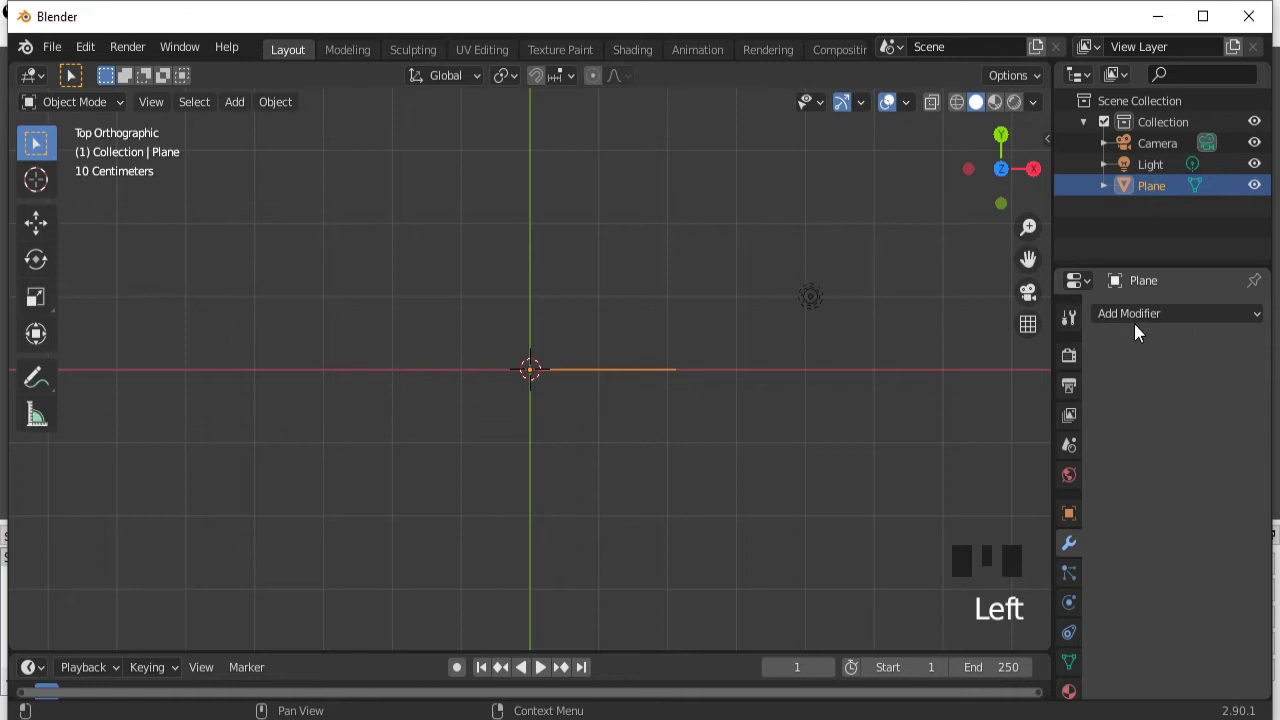
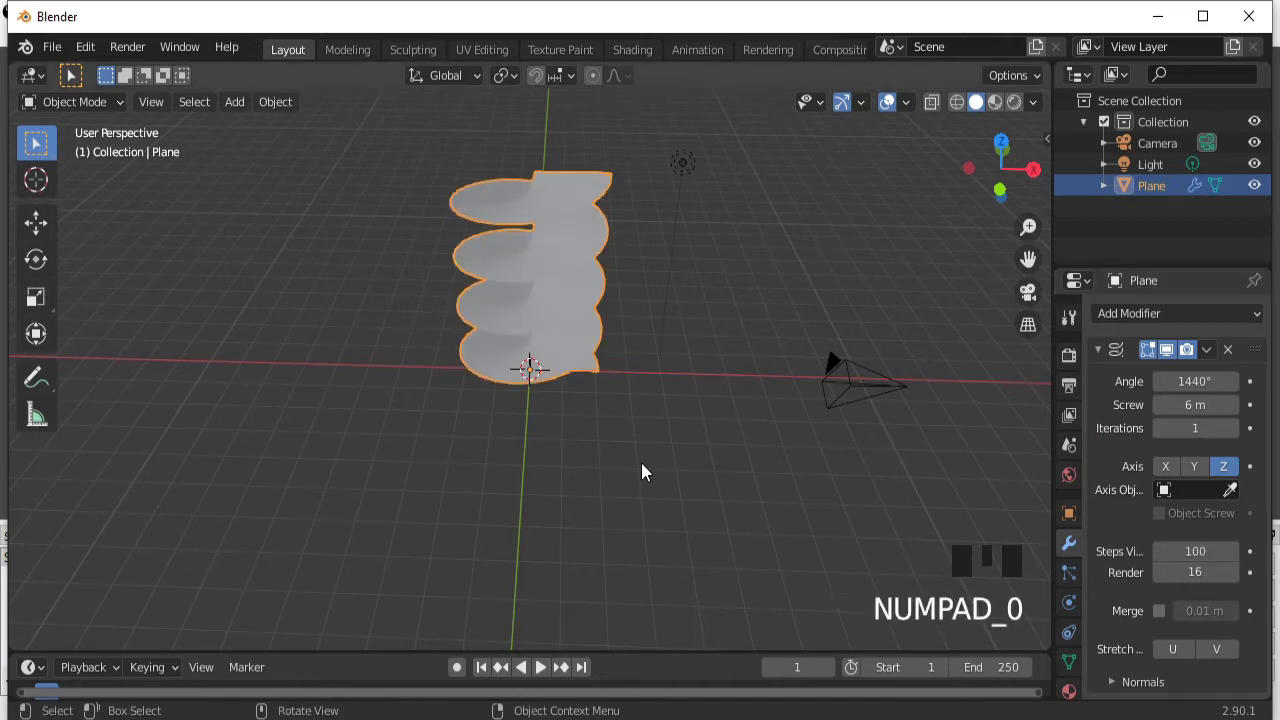
{"action": "left_click_drag", "start_coordinate": [646, 472], "coordinate": [622, 432]}
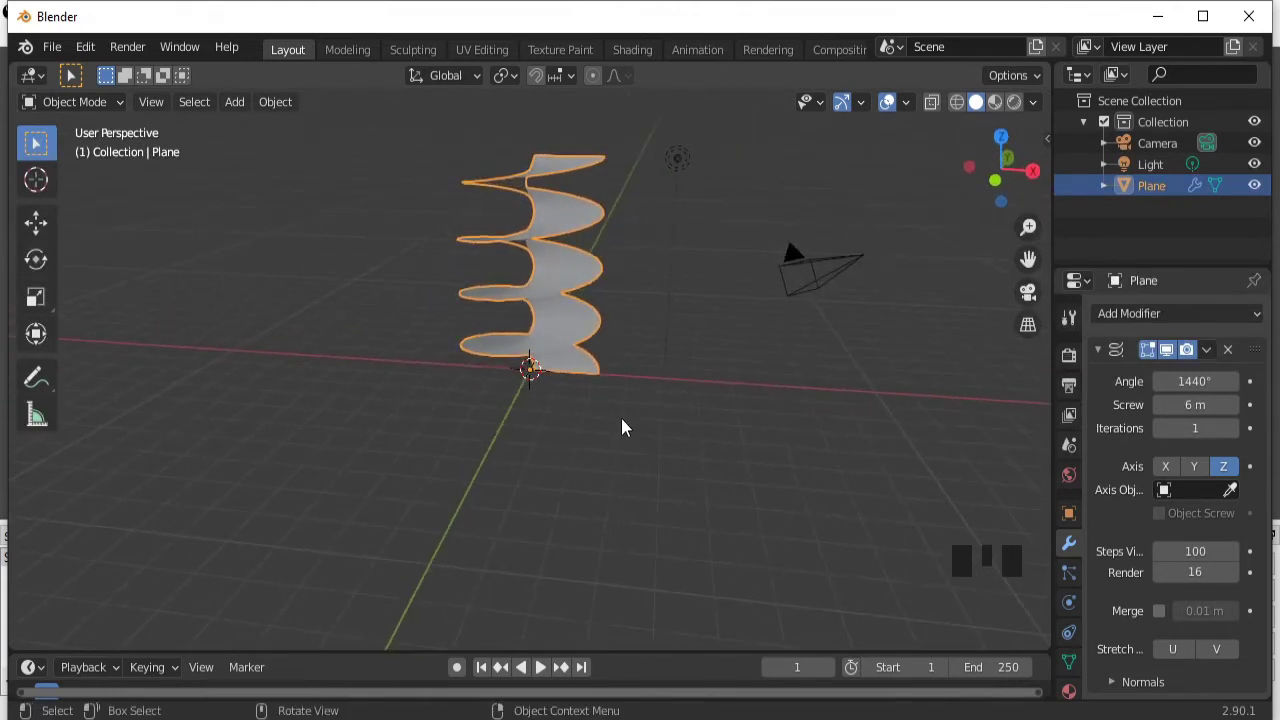
Move the spiral's outer vertex outward along X to widen the road surface.
{"action": "key", "text": "Tab"}
{"action": "left_click", "coordinate": [148, 117]}
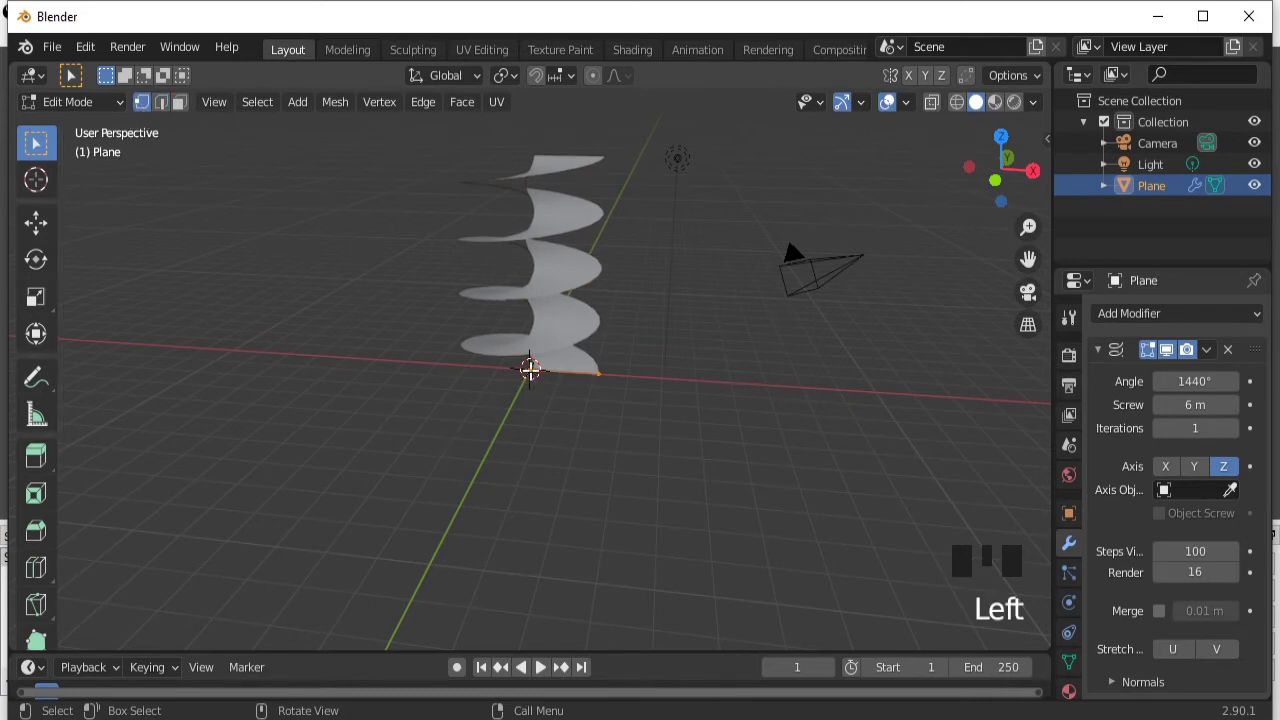
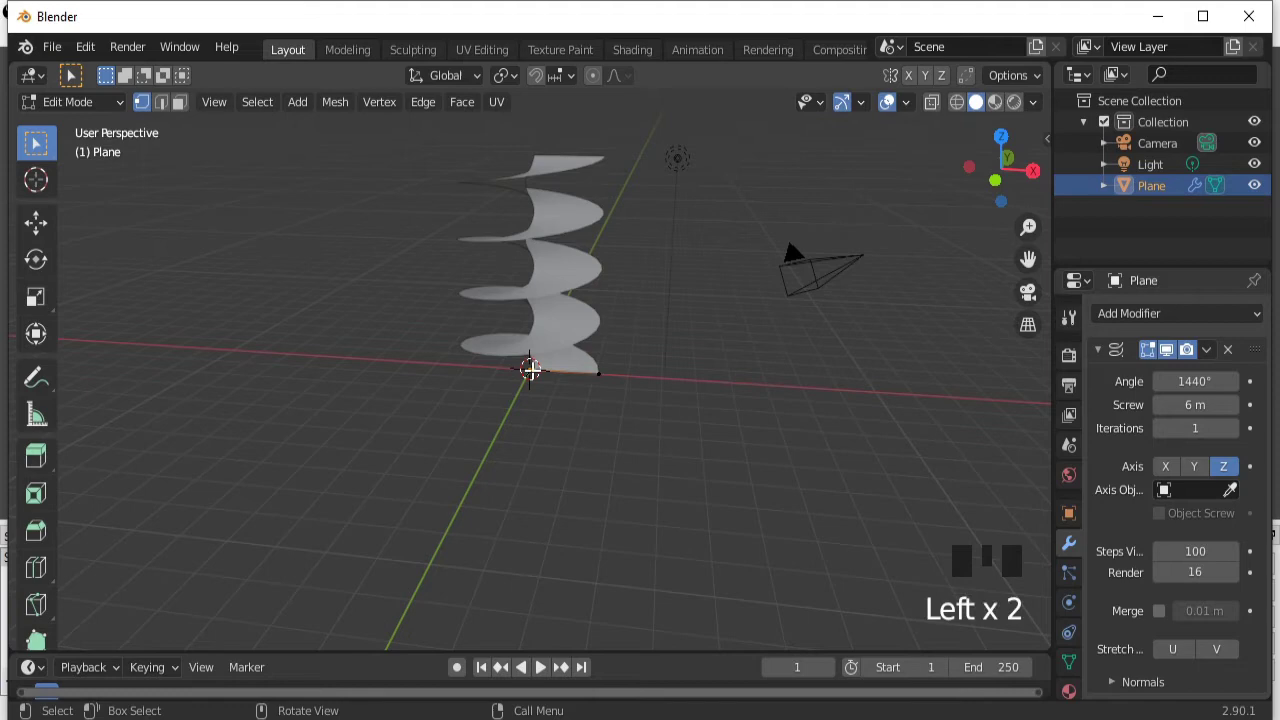
{"action": "key", "text": "g"}
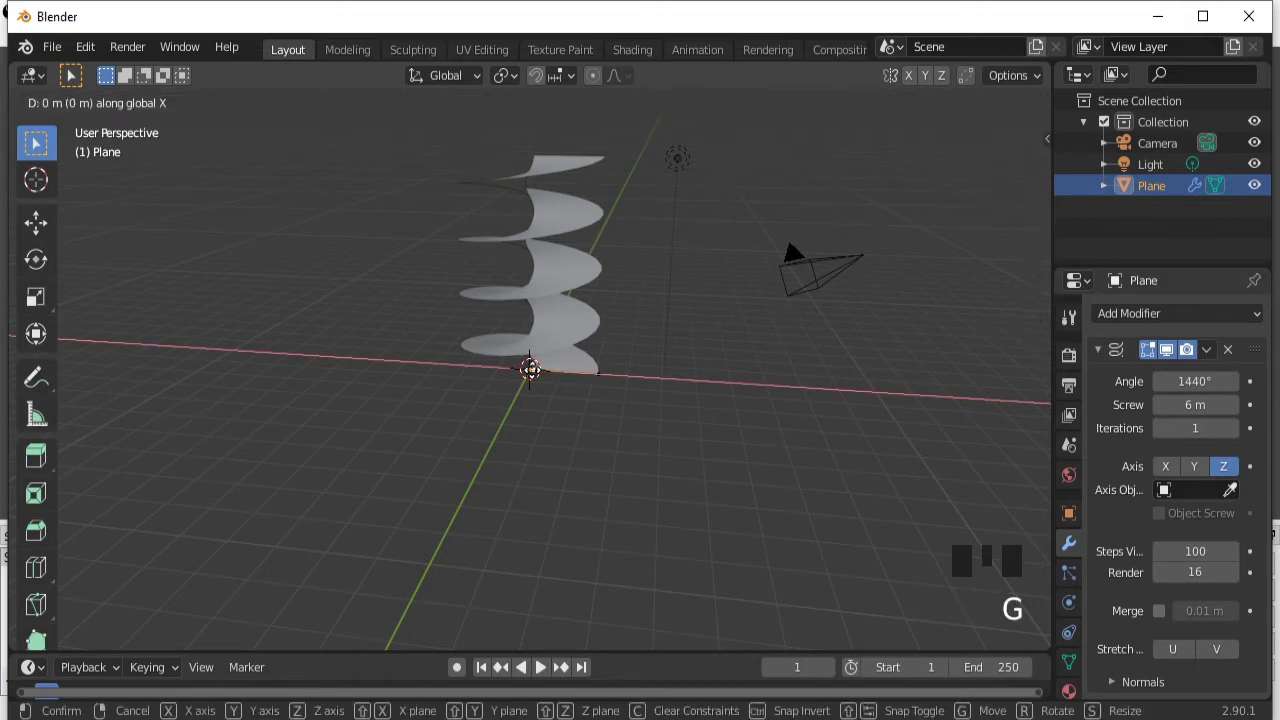
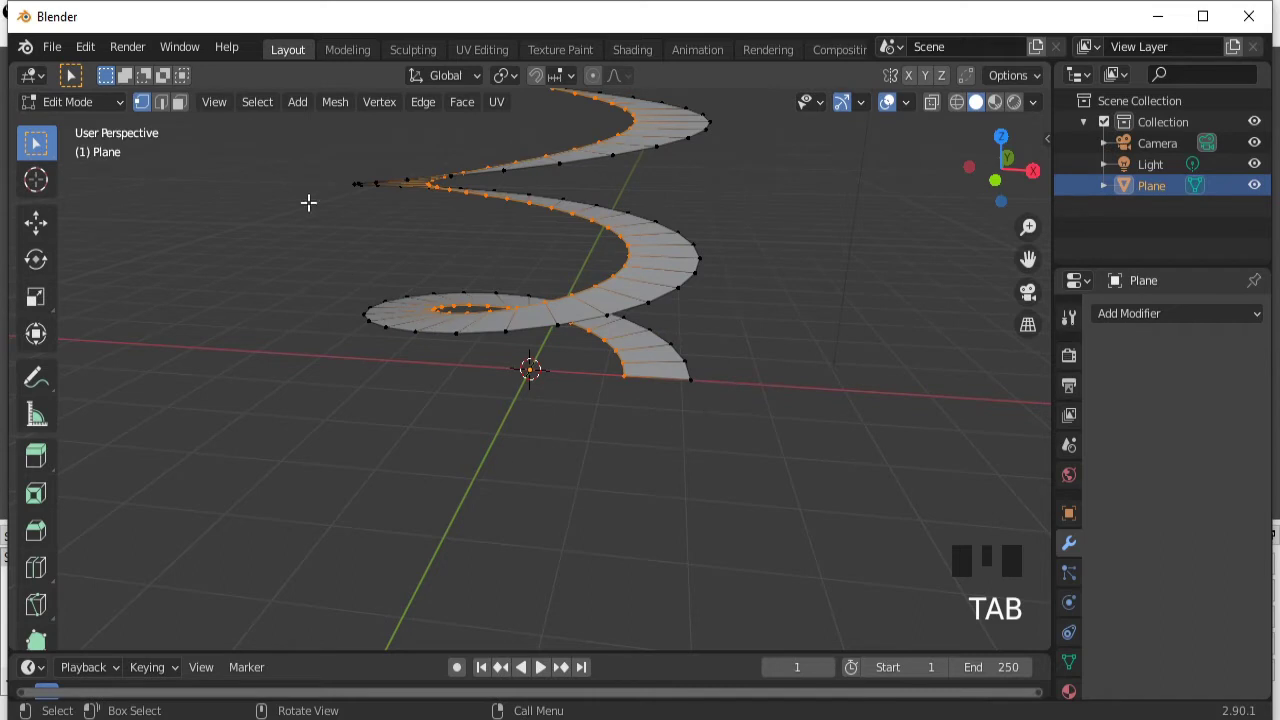
Extrude the spiral's end edge into a straight road section in edge select mode.
{"action": "left_click", "coordinate": [168, 108]}
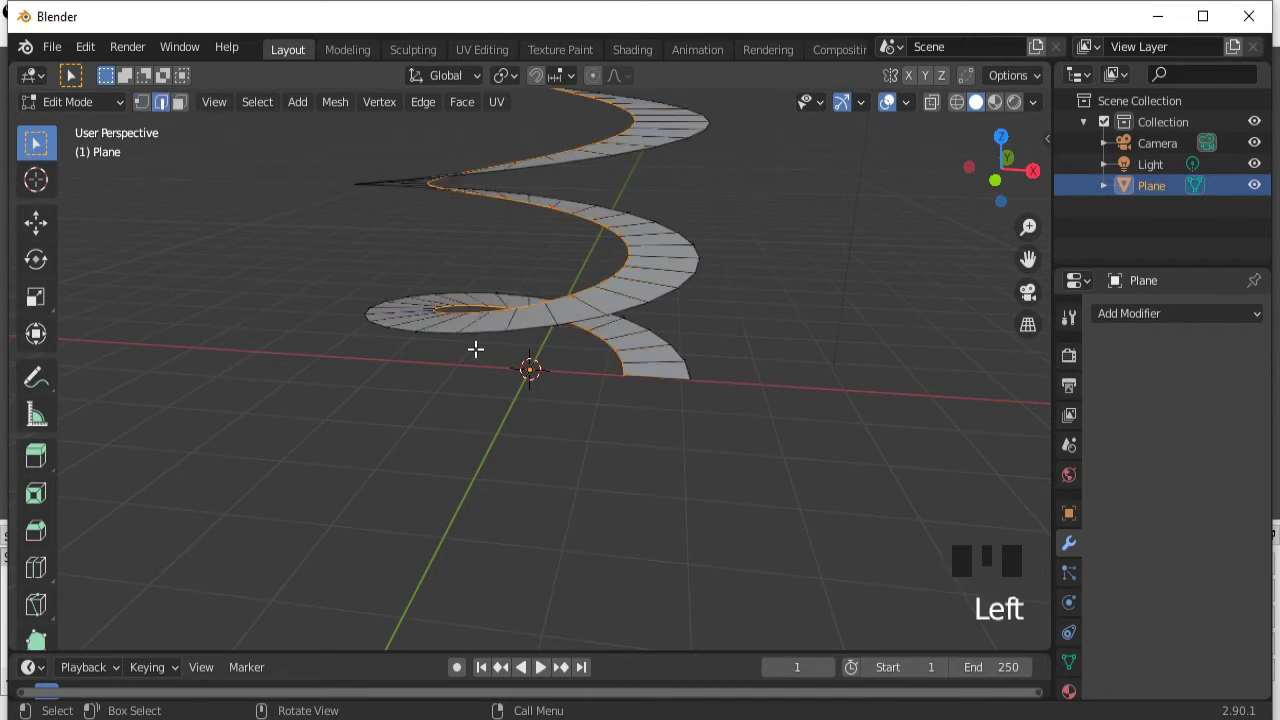
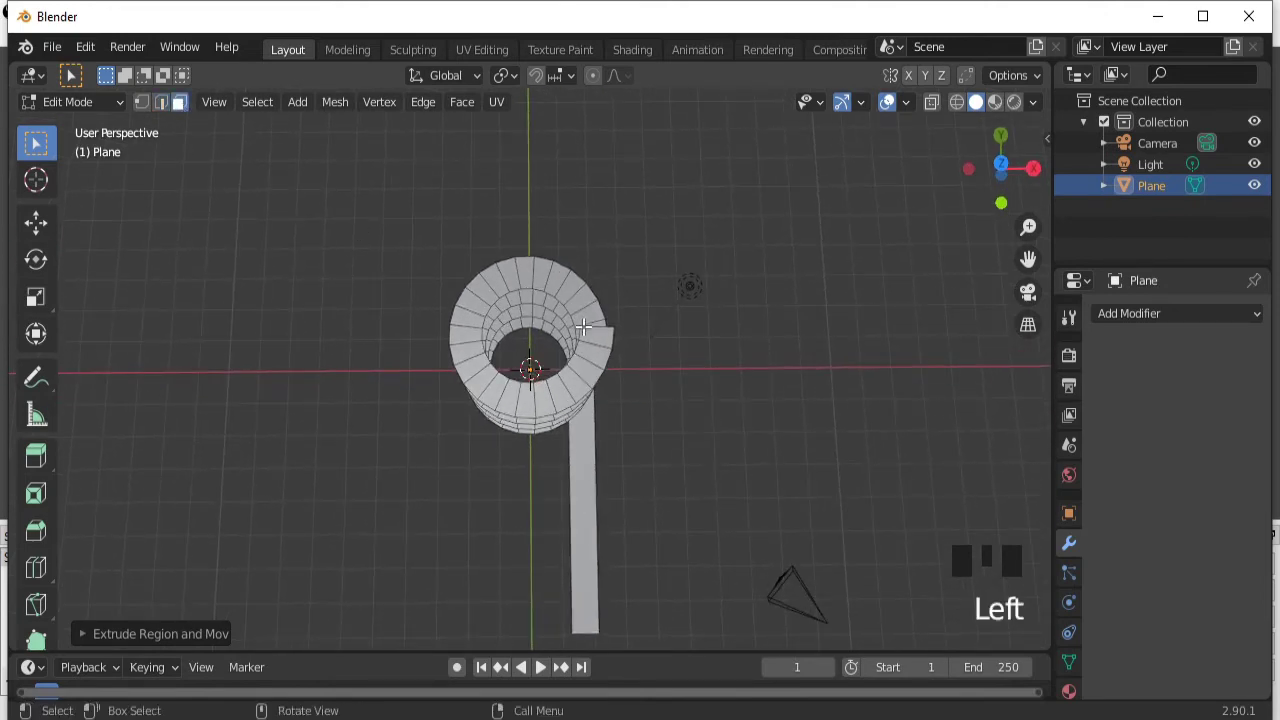
Delete the six road faces beside the straight section.
{"action": "left_click", "coordinate": [597, 336]}
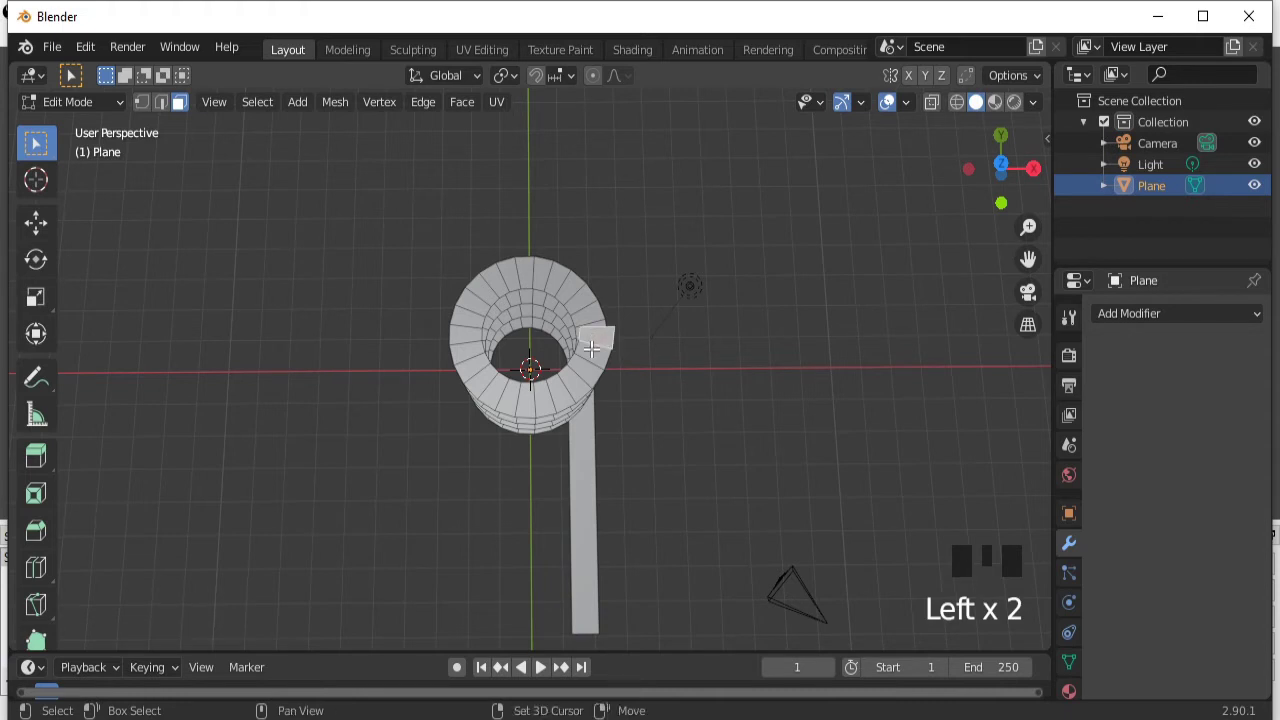
{"action": "left_click", "coordinate": [597, 349]}
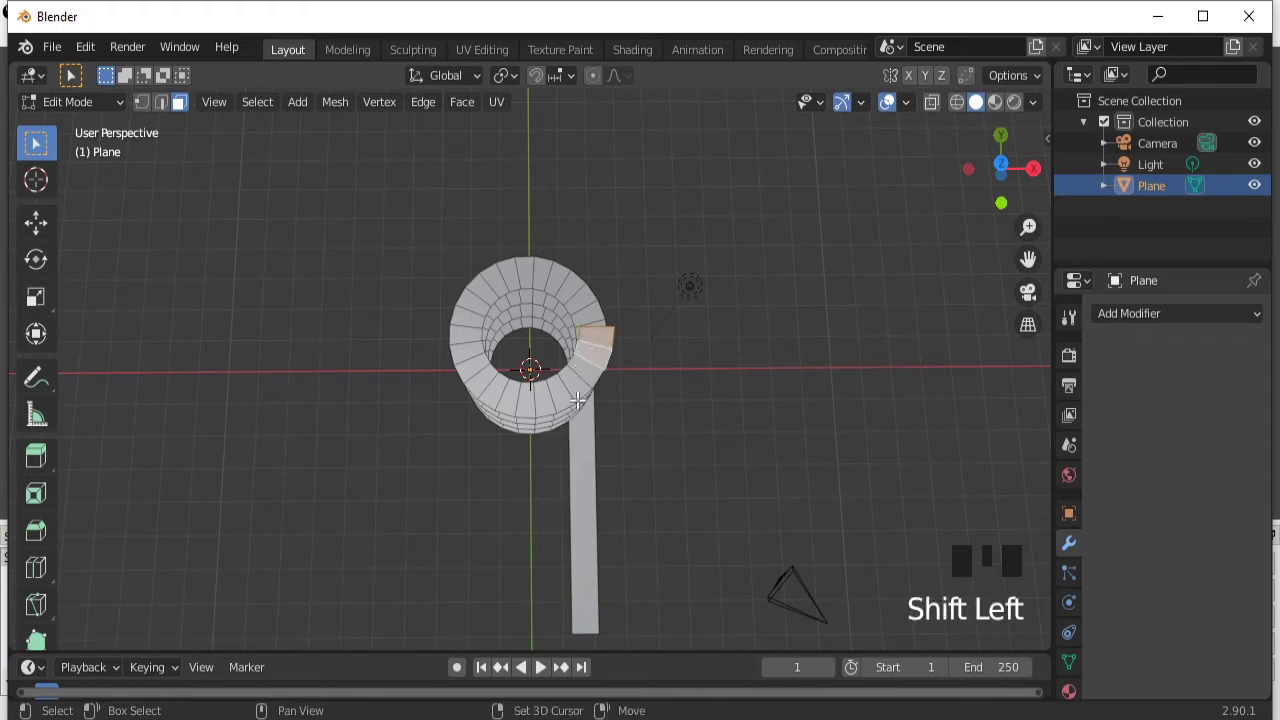
{"action": "left_click", "coordinate": [582, 391]}
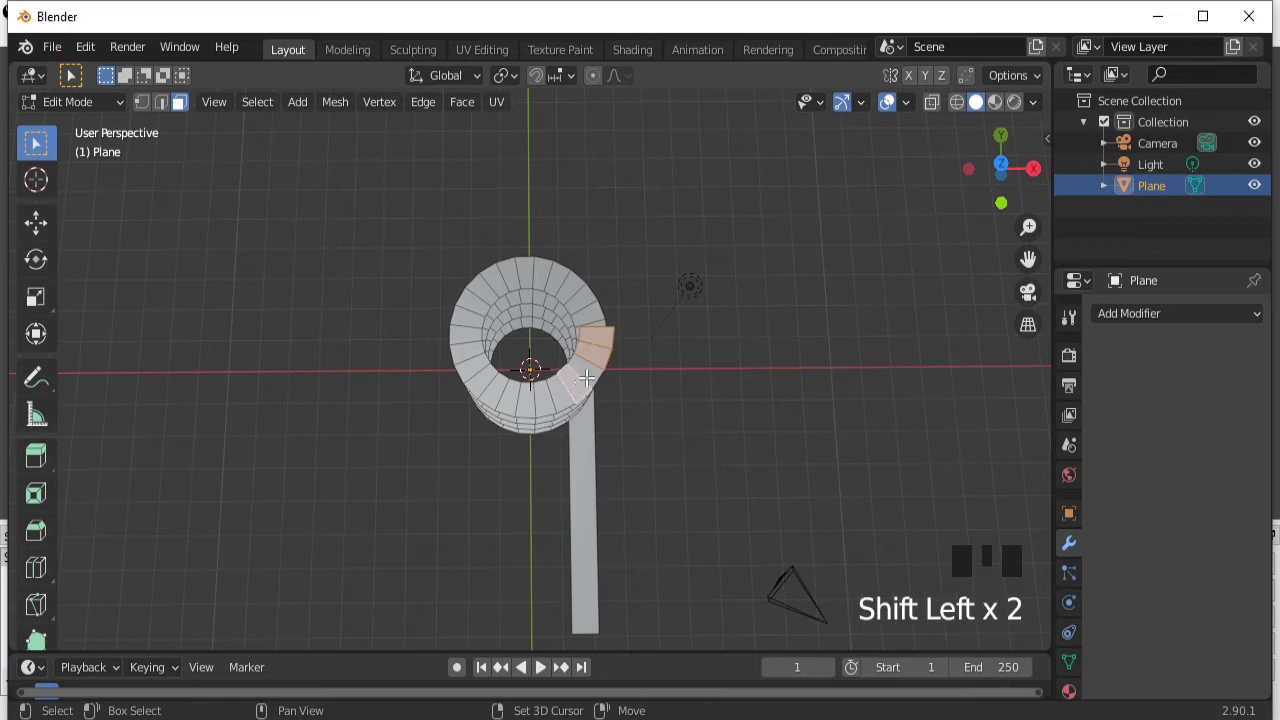
{"action": "left_click", "coordinate": [592, 376]}
{"action": "left_click", "coordinate": [568, 391]}
{"action": "left_click", "coordinate": [550, 396]}
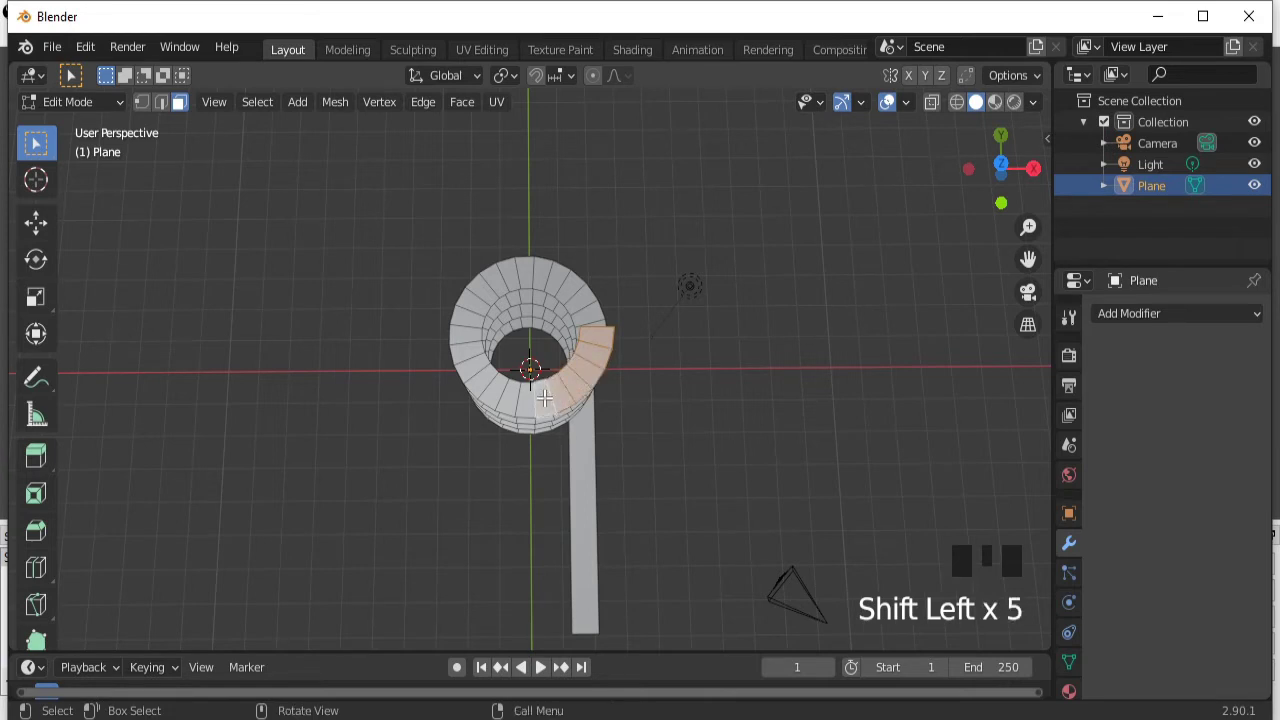
{"action": "key", "text": "x"}
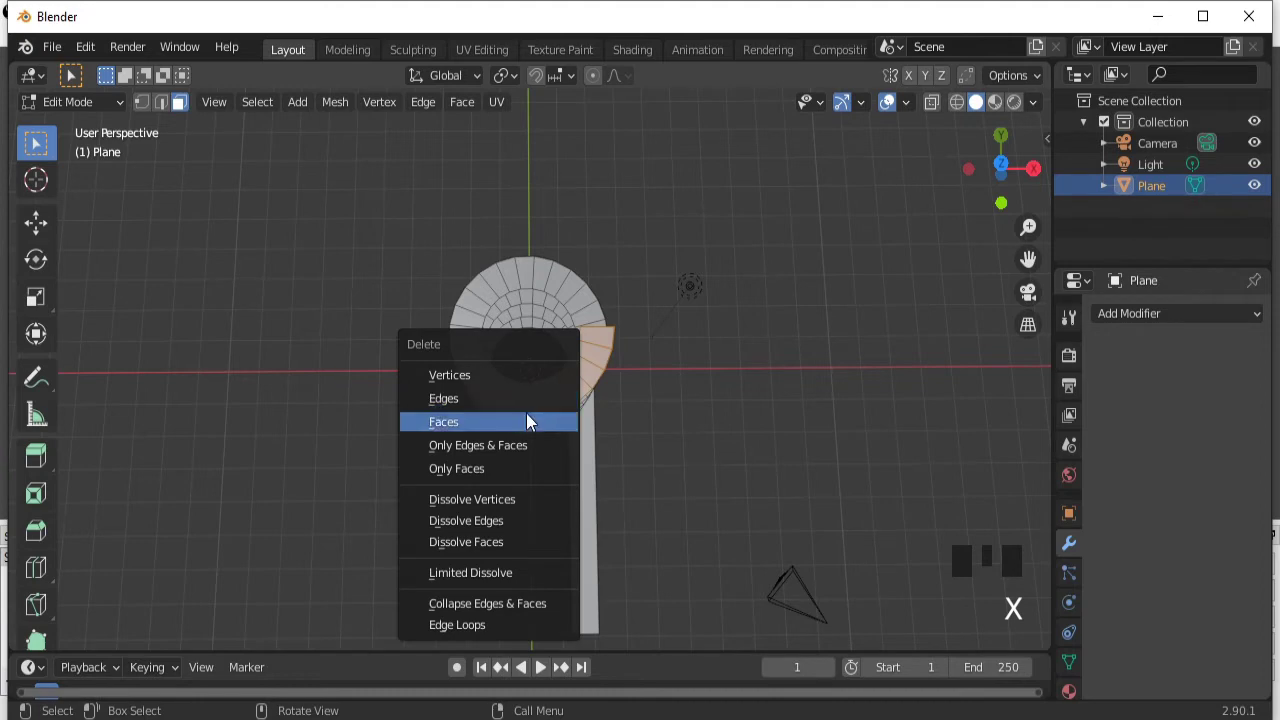
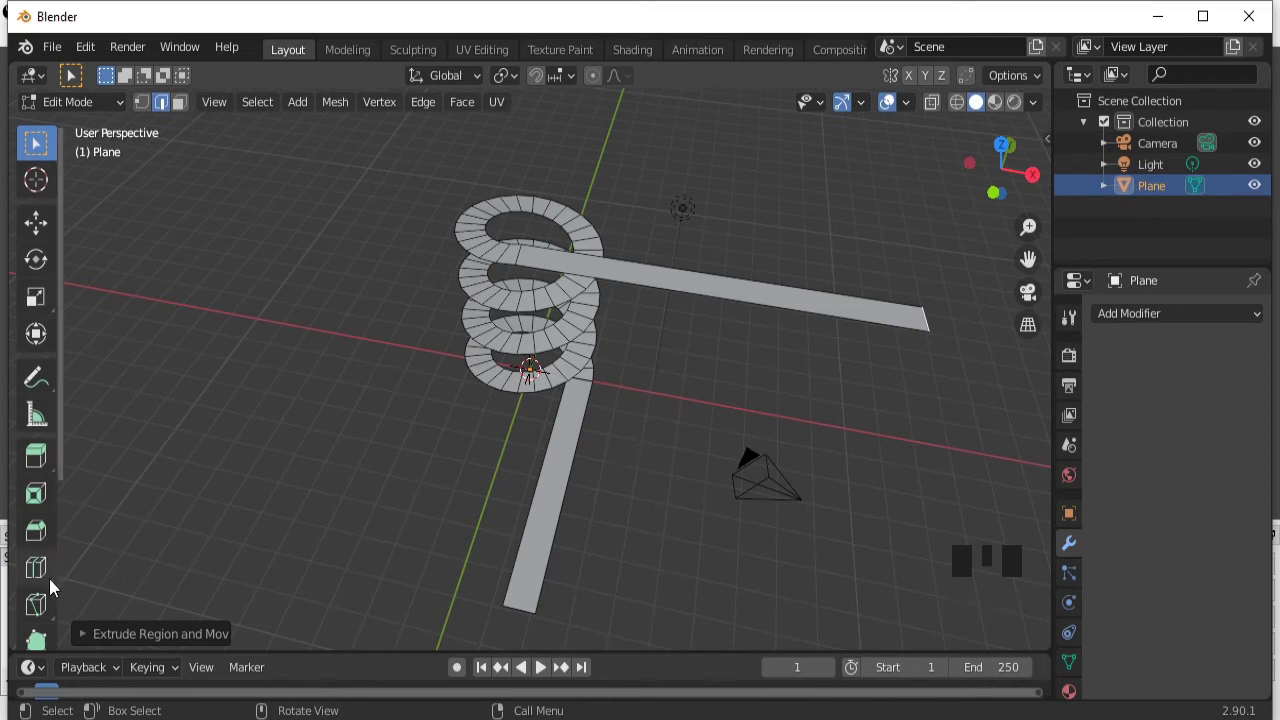
Position the remaining road faces around the spiral and return to whole objects.
{"action": "left_click_drag", "start_coordinate": [46, 574], "coordinate": [435, 436]}
{"action": "key", "text": "Tab"}
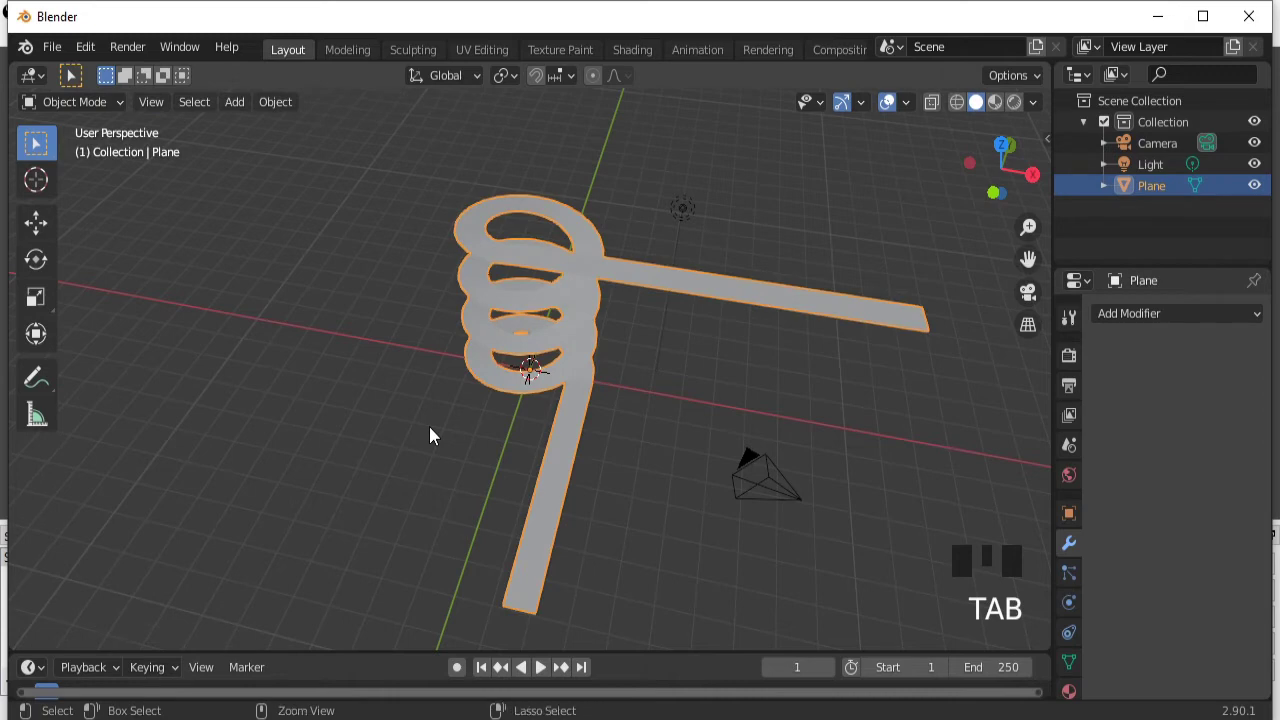
Apply the road object's scale so it can be stretched taller along Z.
{"action": "key", "text": "ctrl+a"}
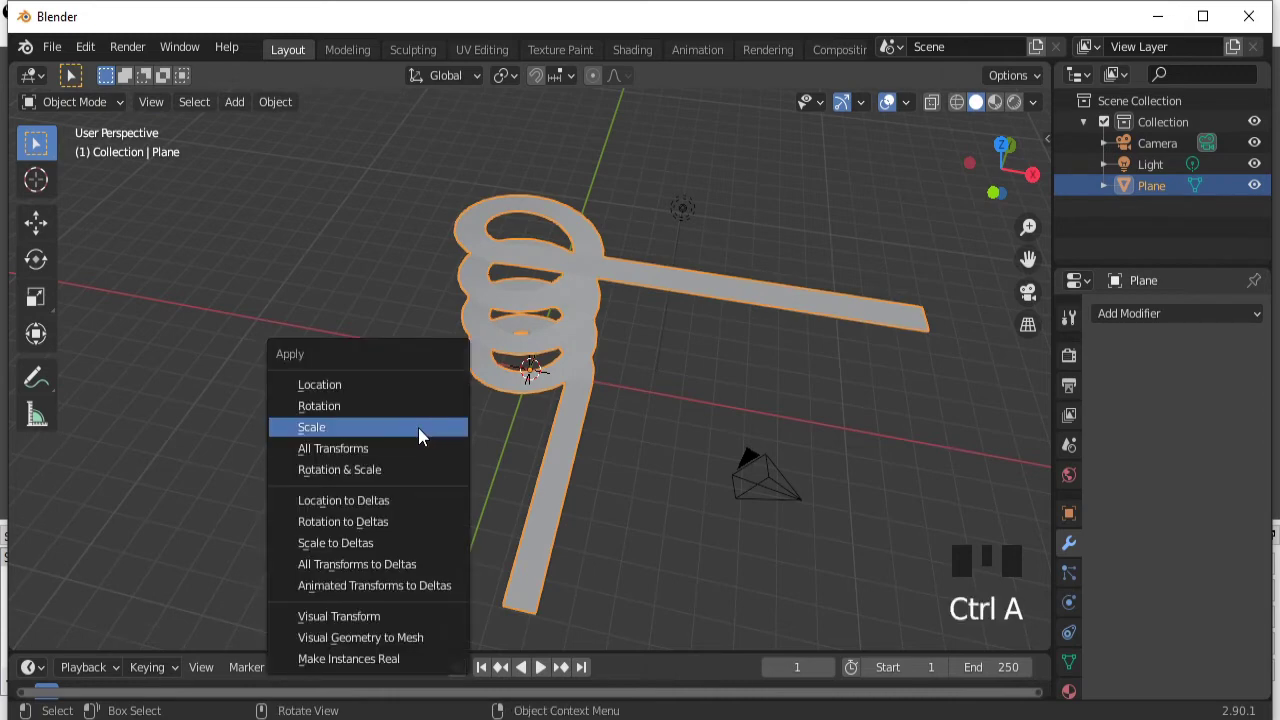
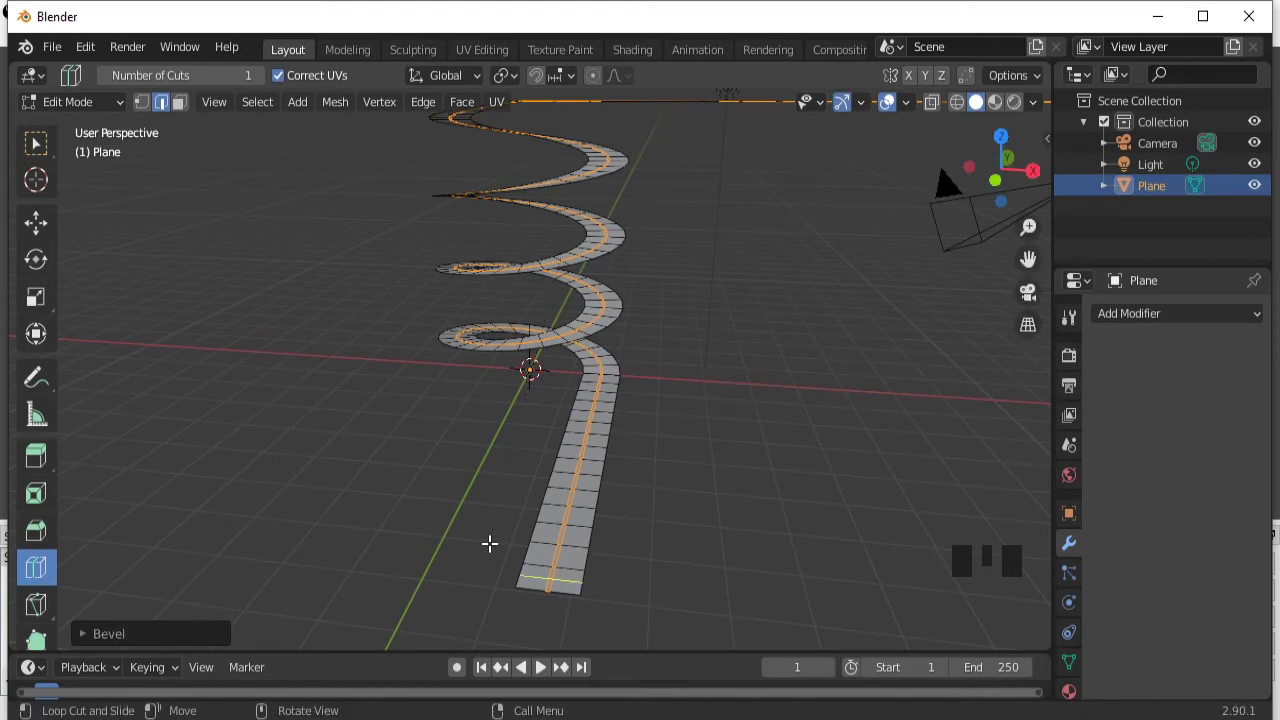
Cut two lengthwise edge loops and slide each close to a road edge, forming edge strips.
{"action": "left_click", "coordinate": [540, 559]}
{"action": "key", "text": "g"}
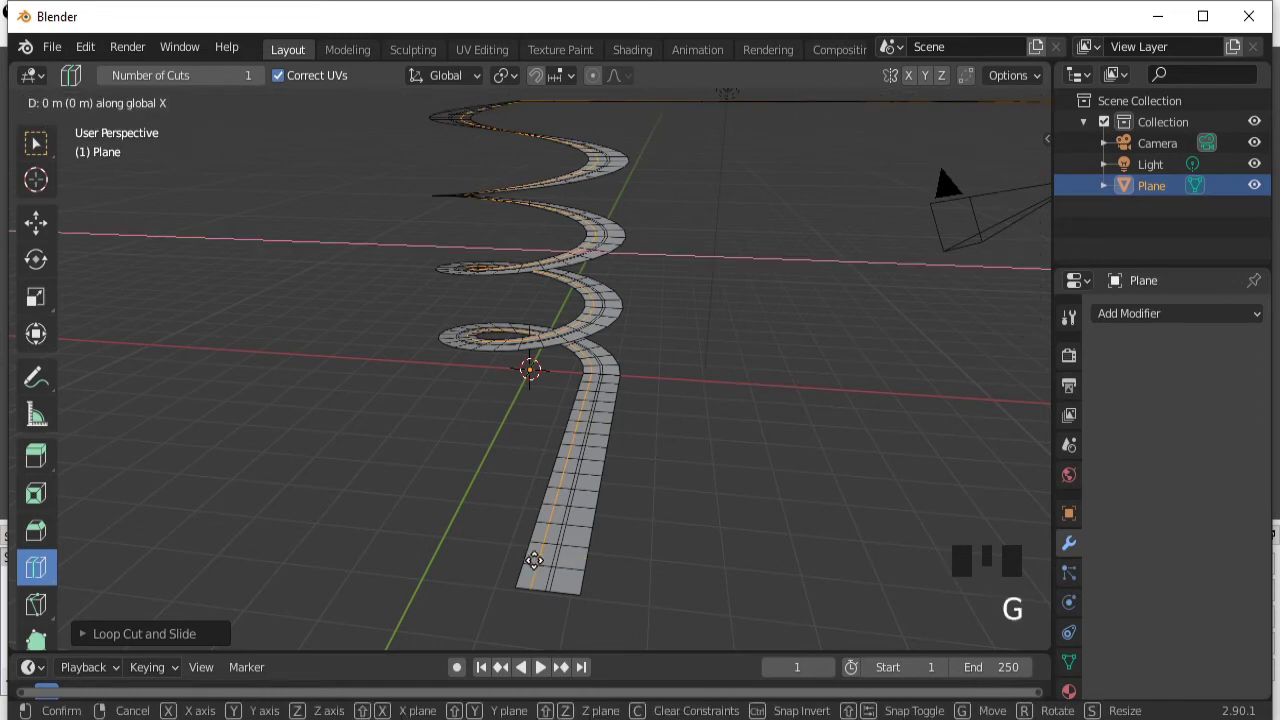
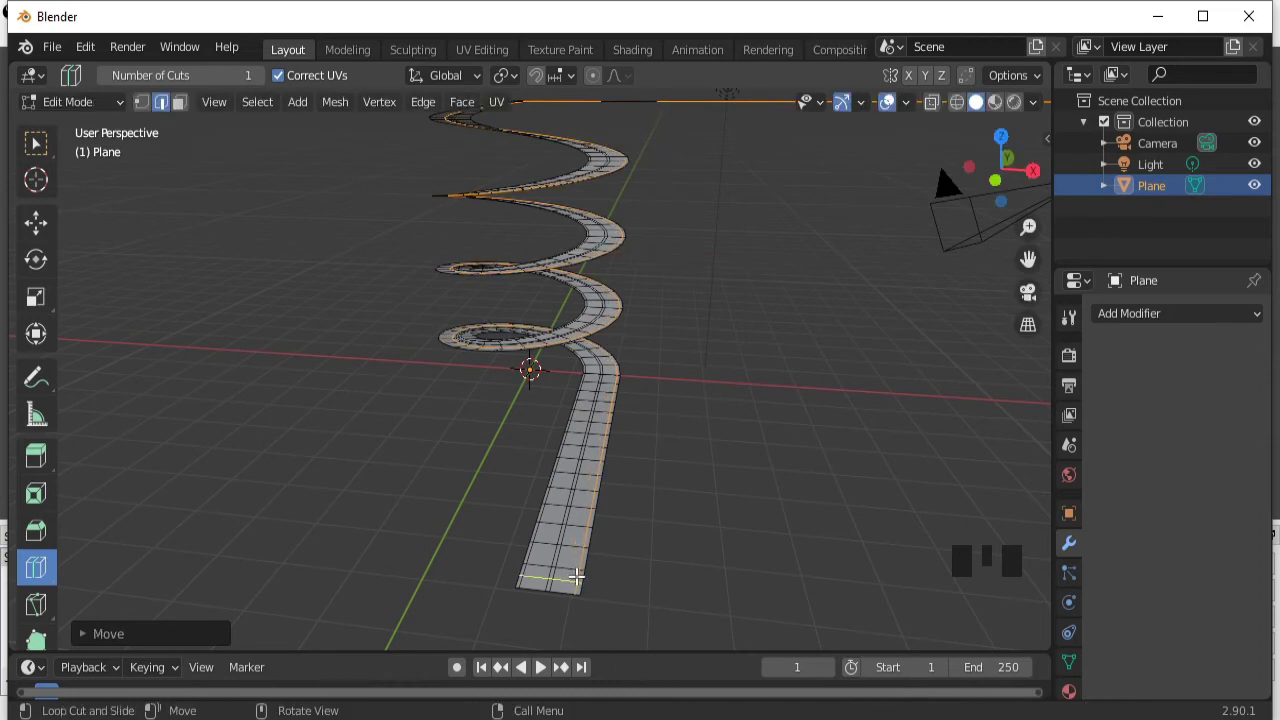
{"action": "left_click_drag", "start_coordinate": [40, 153], "coordinate": [563, 564]}
{"action": "left_click_drag", "start_coordinate": [563, 564], "coordinate": [572, 553]}
{"action": "key", "text": "Tab"}
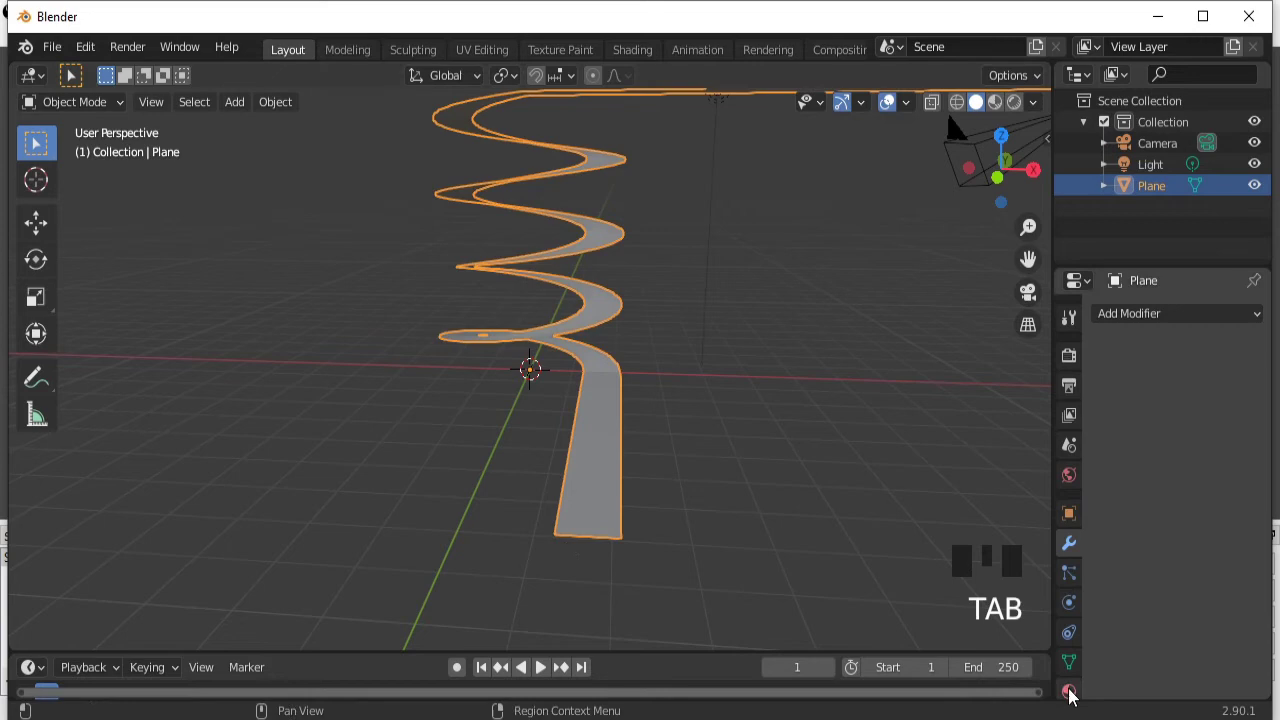
Create a default grey road material and a second material coloured yellow.
{"action": "left_click", "coordinate": [1074, 697]}
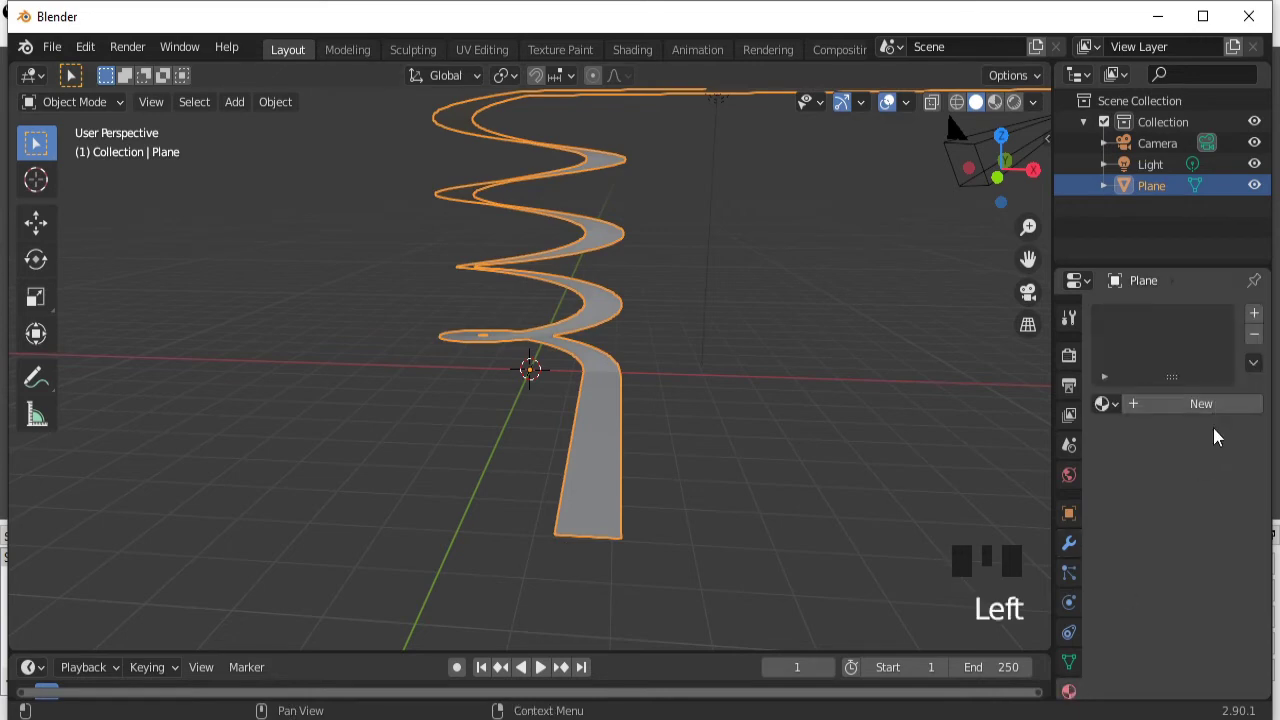
{"action": "left_click_drag", "start_coordinate": [1213, 417], "coordinate": [1222, 628]}
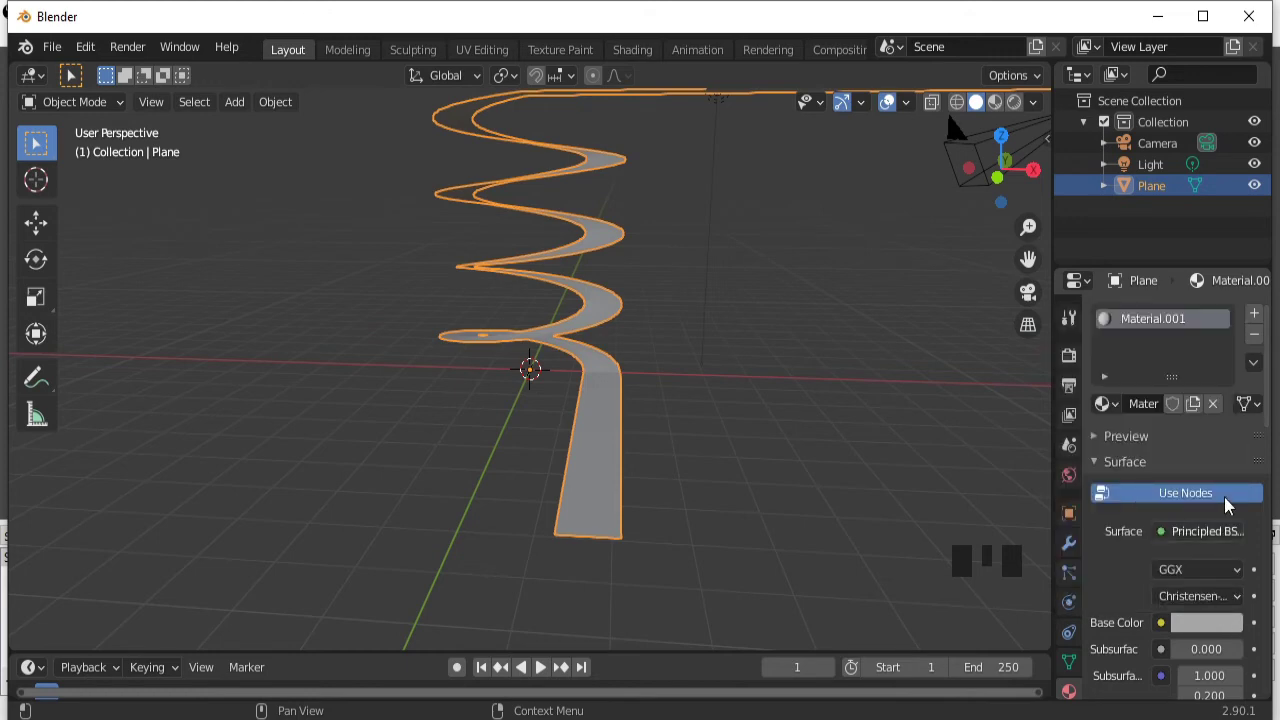
{"action": "left_click_drag", "start_coordinate": [1257, 315], "coordinate": [1205, 674]}
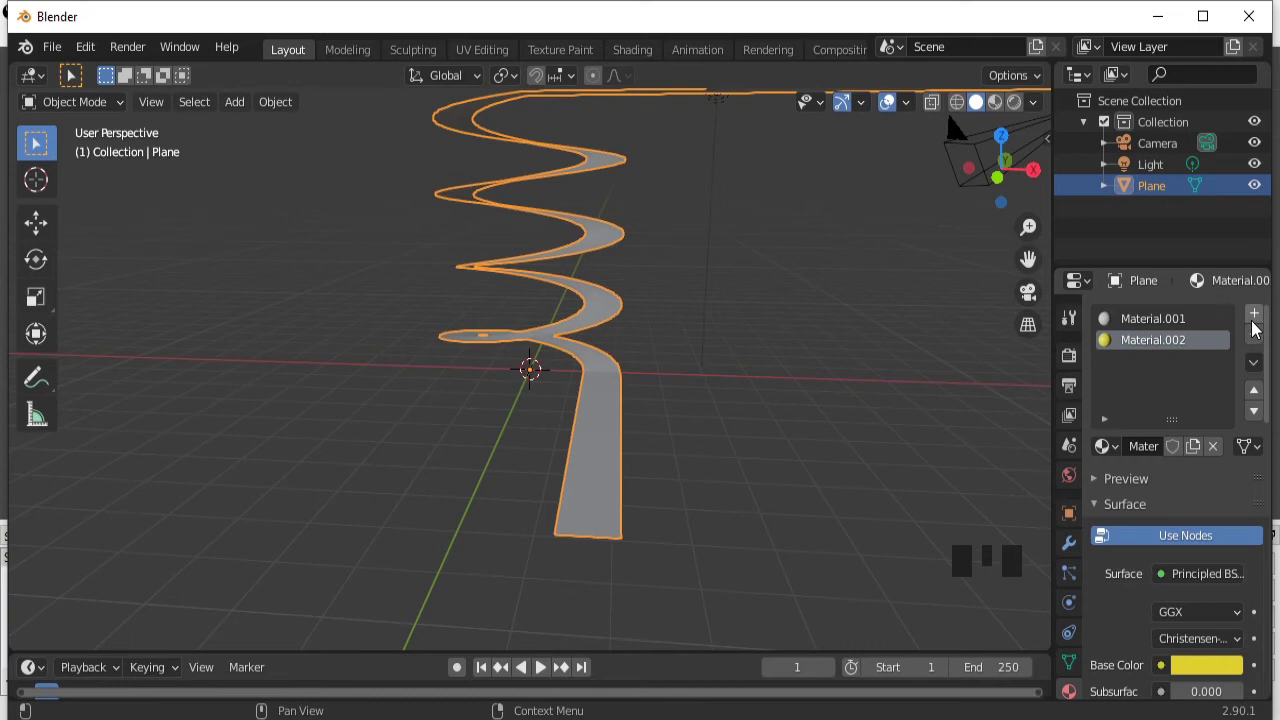
Add a third material slot and set its Base Color to white.
{"action": "left_click_drag", "start_coordinate": [1259, 318], "coordinate": [1209, 668]}
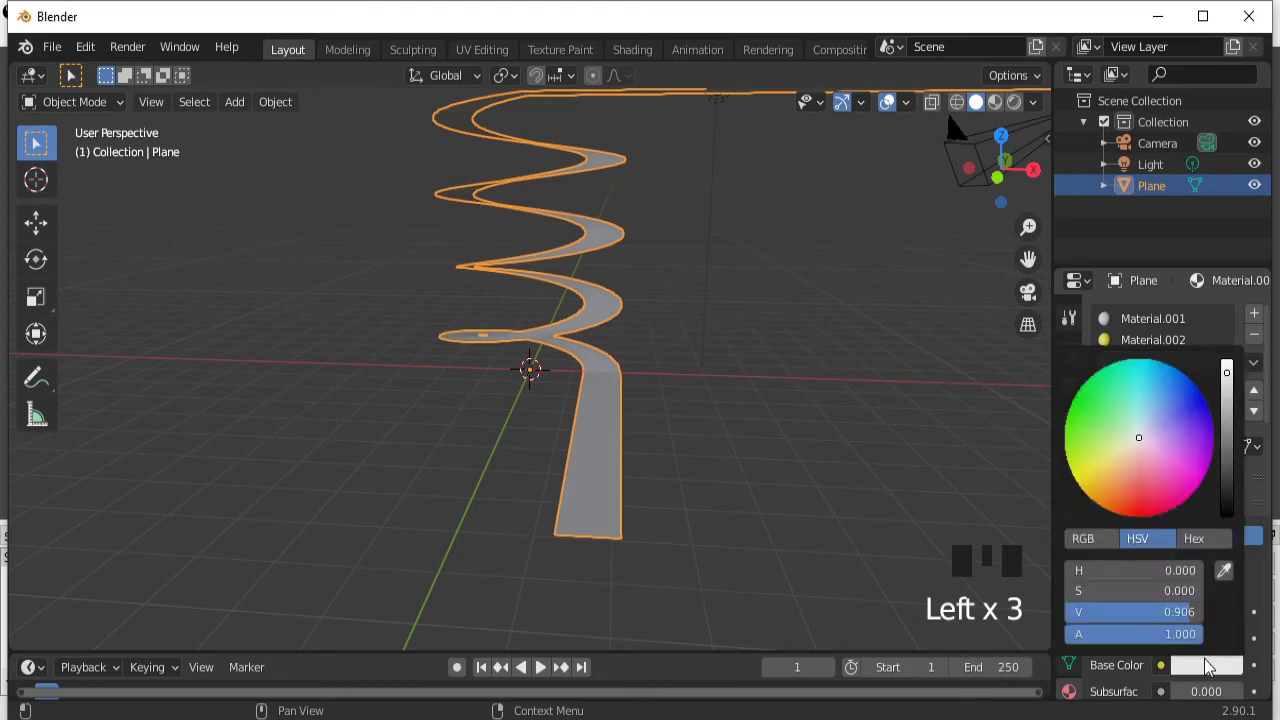
{"action": "left_click", "coordinate": [1209, 668]}
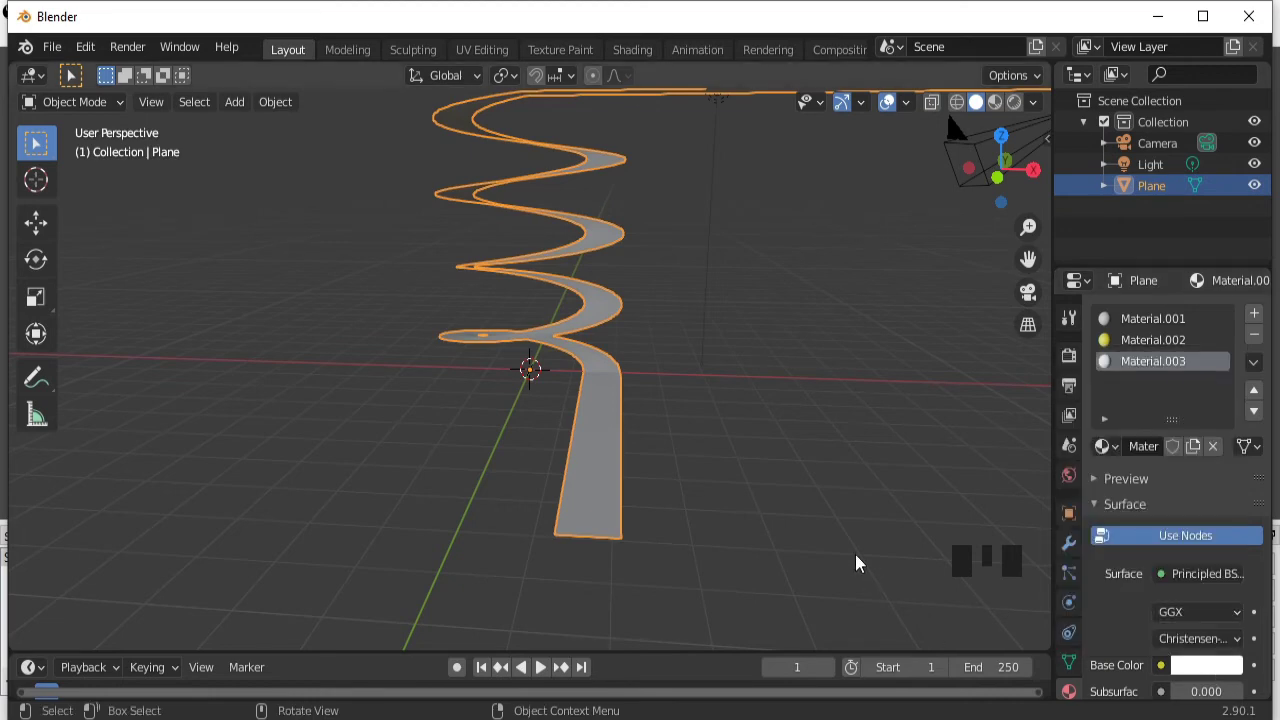
Select the whole centre strip of road faces ready for checker deselect.
{"action": "key", "text": "Tab"}
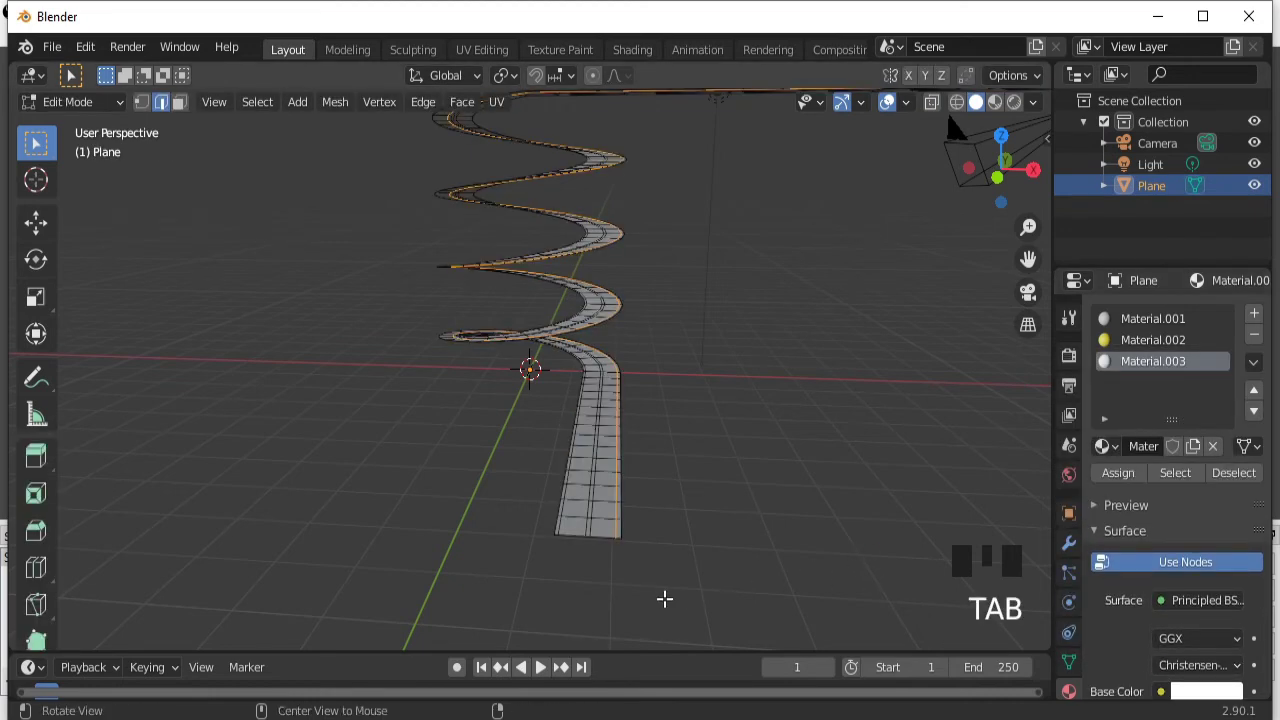
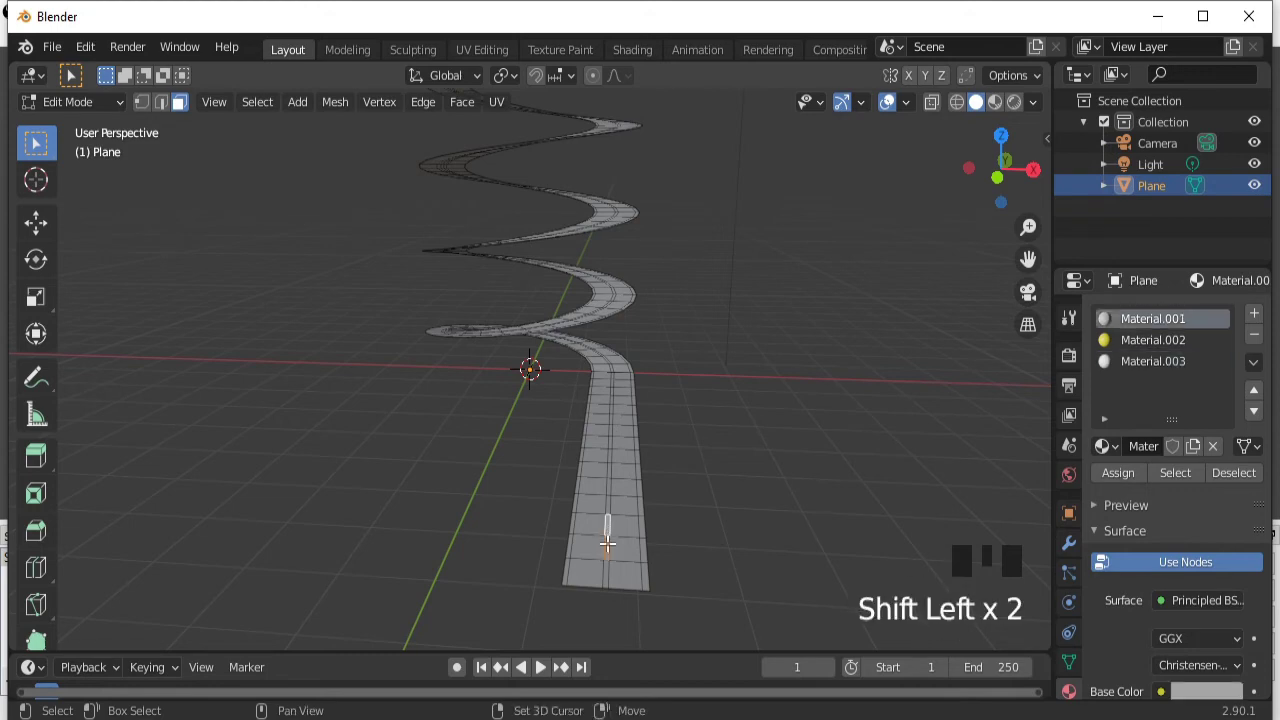
{"action": "double_click", "coordinate": [613, 560]}
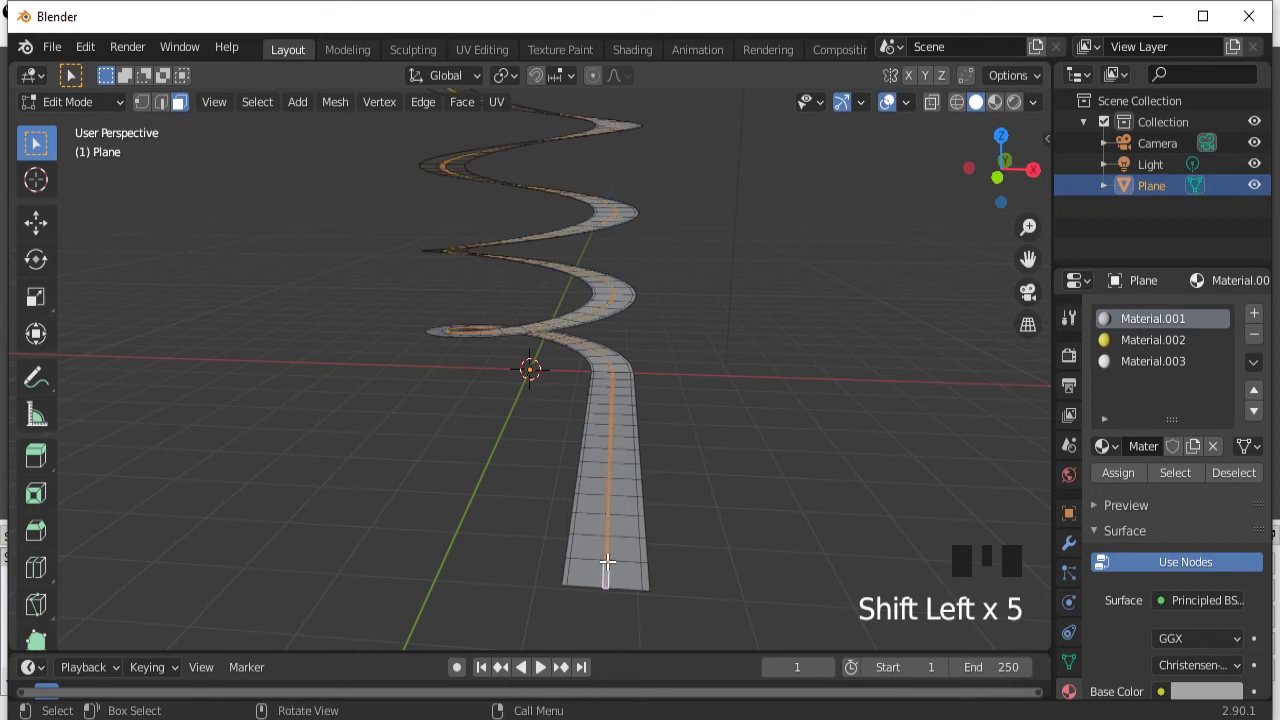
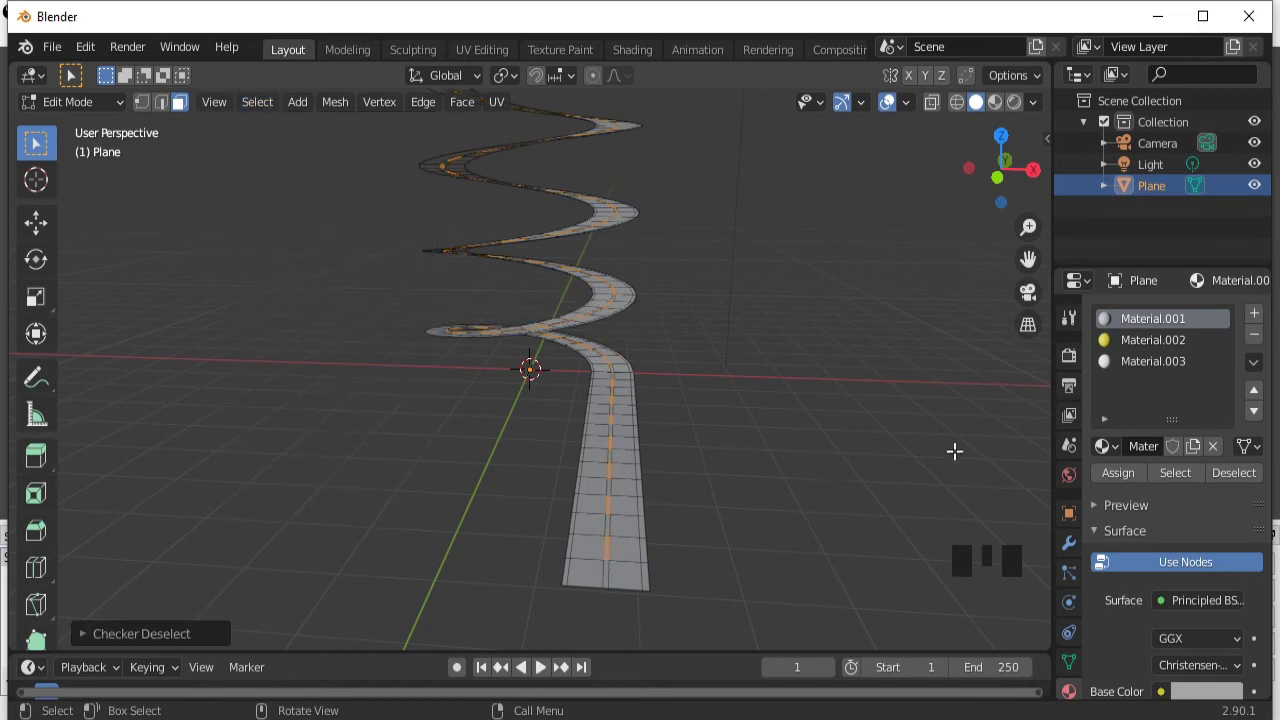
Assign yellow Material.002 to the dash faces, then begin selecting an edge-strip face.
{"action": "left_click", "coordinate": [1127, 352]}
{"action": "left_click_drag", "start_coordinate": [1123, 483], "coordinate": [1000, 107]}
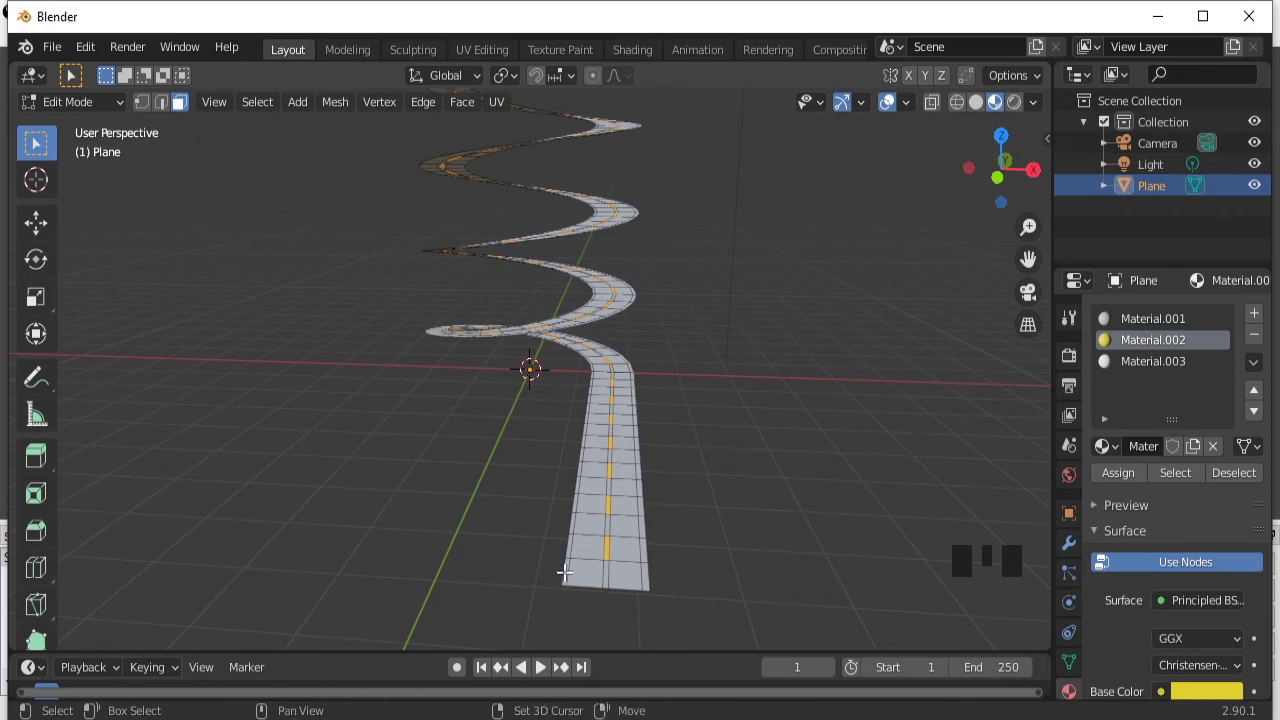
{"action": "left_click", "coordinate": [570, 571]}
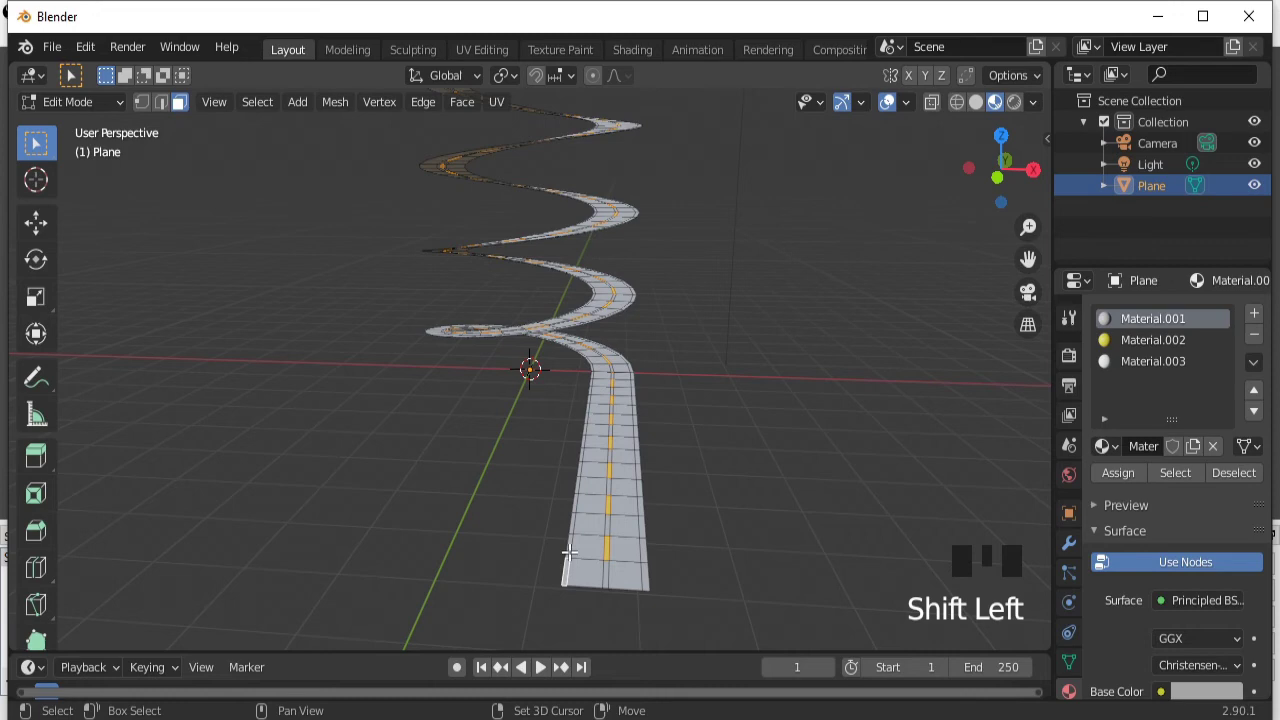
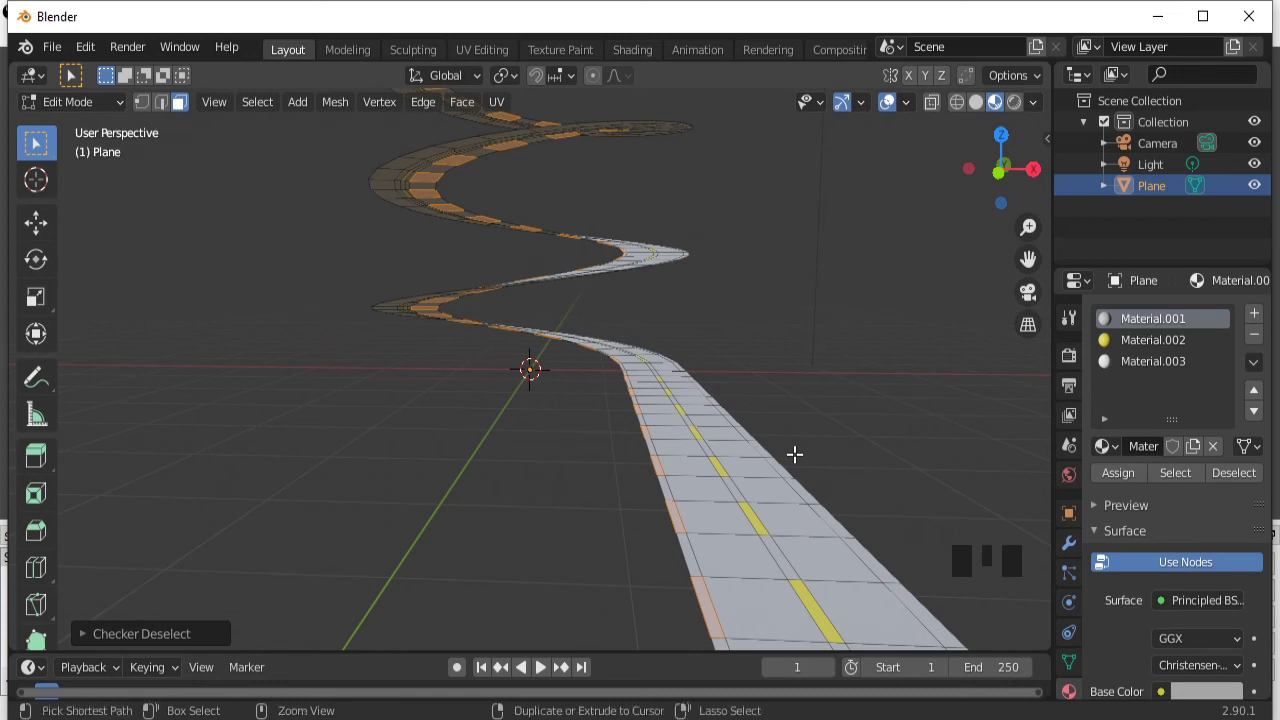
Assign white Material.003 to both edge-strip loops and return to Object Mode to view the road.
{"action": "key", "text": "ctrl+z"}
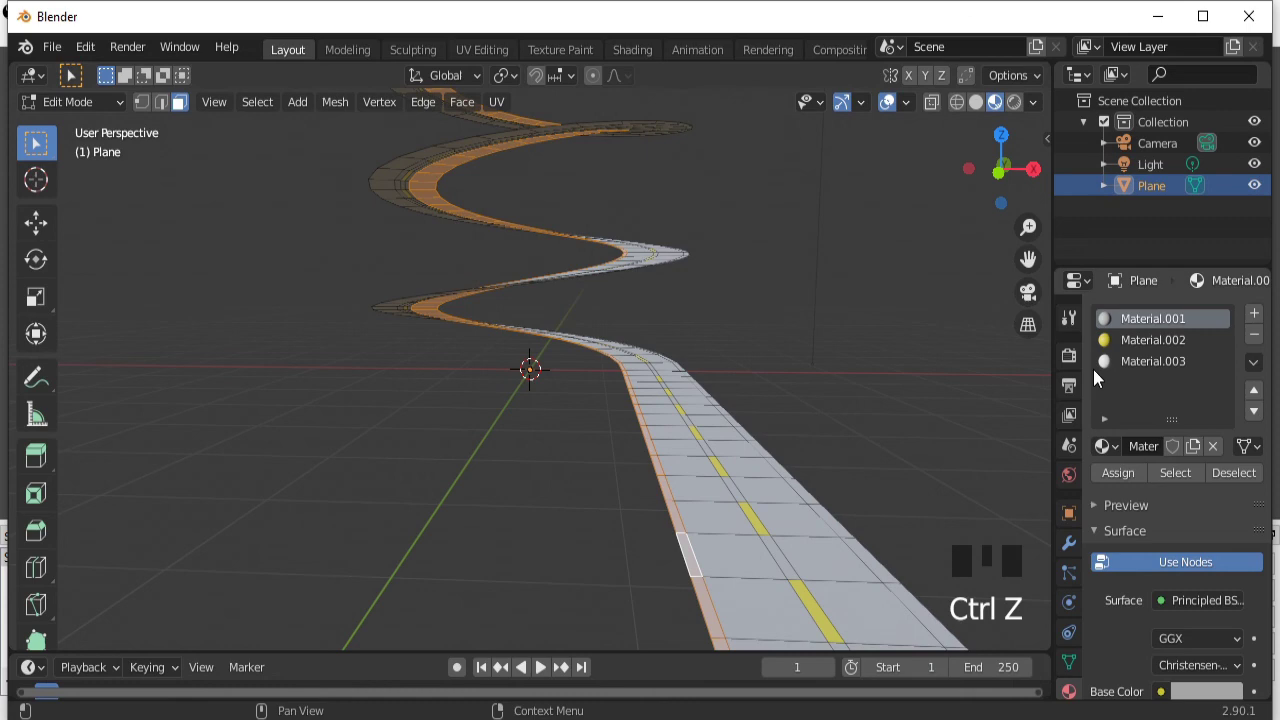
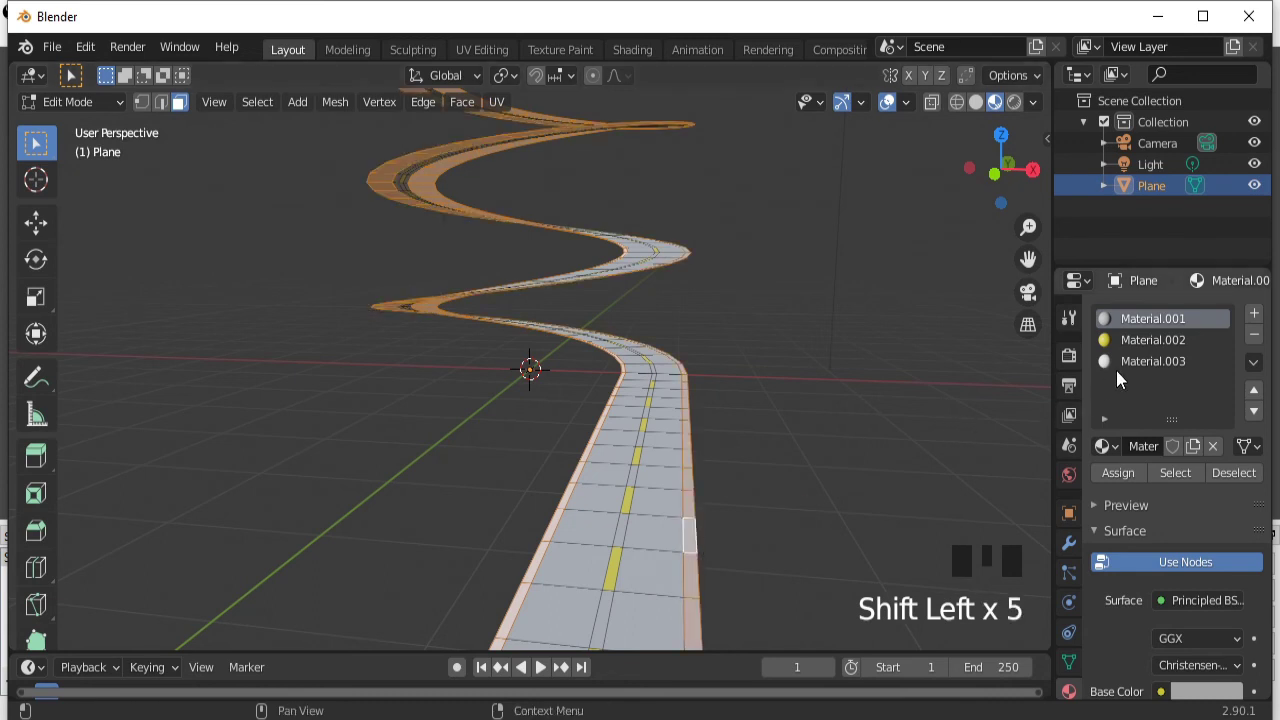
{"action": "left_click", "coordinate": [1134, 366]}
{"action": "left_click_drag", "start_coordinate": [1119, 485], "coordinate": [862, 489]}
{"action": "key", "text": "Tab"}
{"action": "left_click_drag", "start_coordinate": [838, 486], "coordinate": [836, 478]}
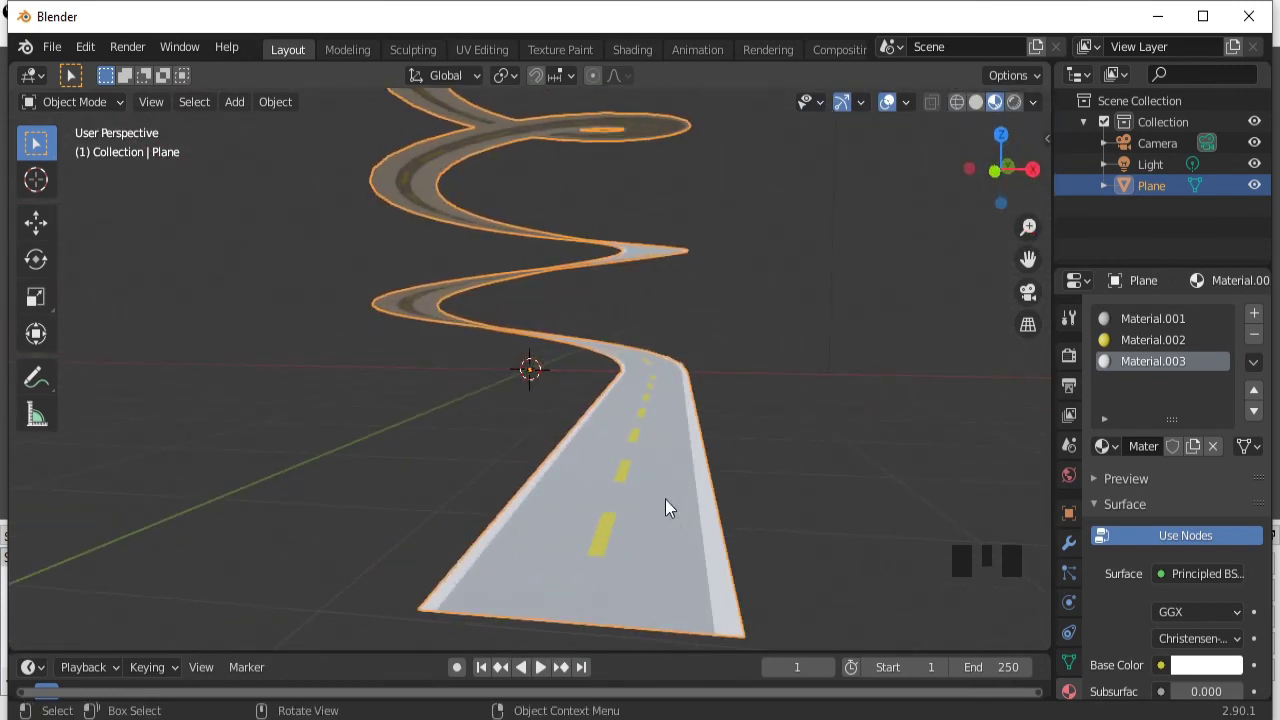
Turn off Viewport Overlays and orbit to show the clean spiral road with its markings.
{"action": "key", "text": "Tab"}
{"action": "key", "text": "Tab"}
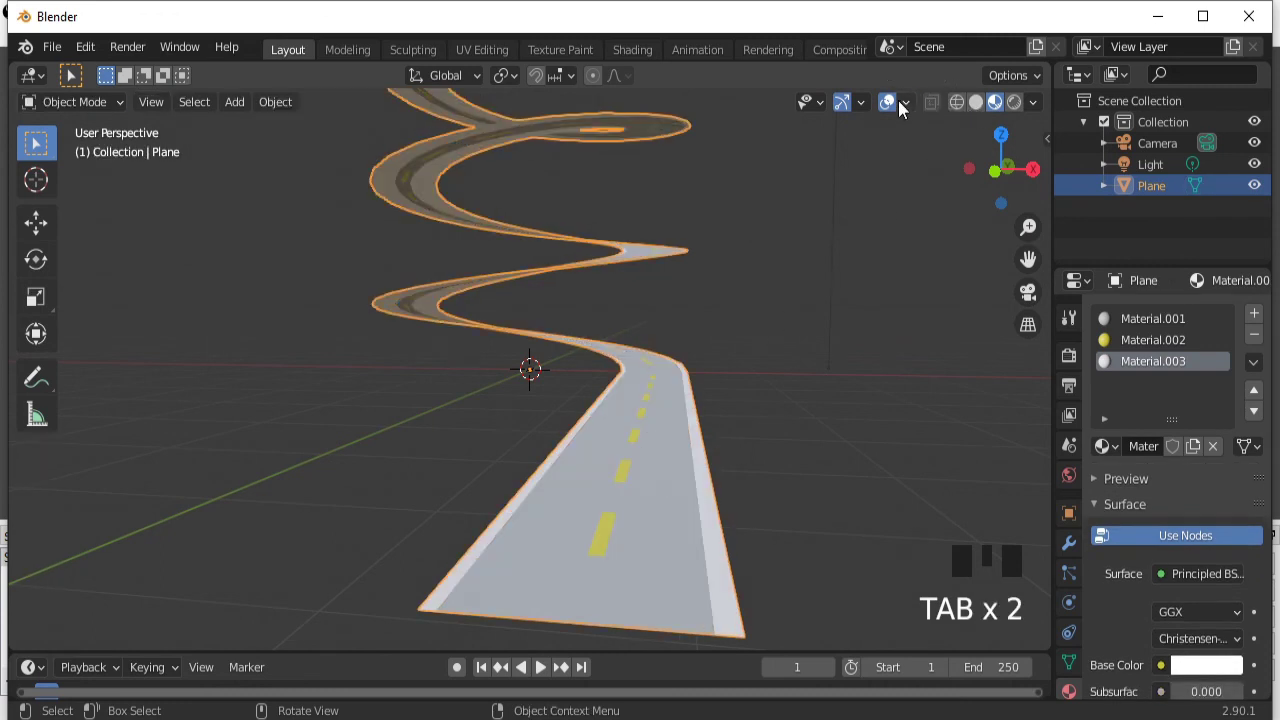
{"action": "left_click", "coordinate": [899, 110]}
{"action": "left_click_drag", "start_coordinate": [876, 407], "coordinate": [839, 391]}
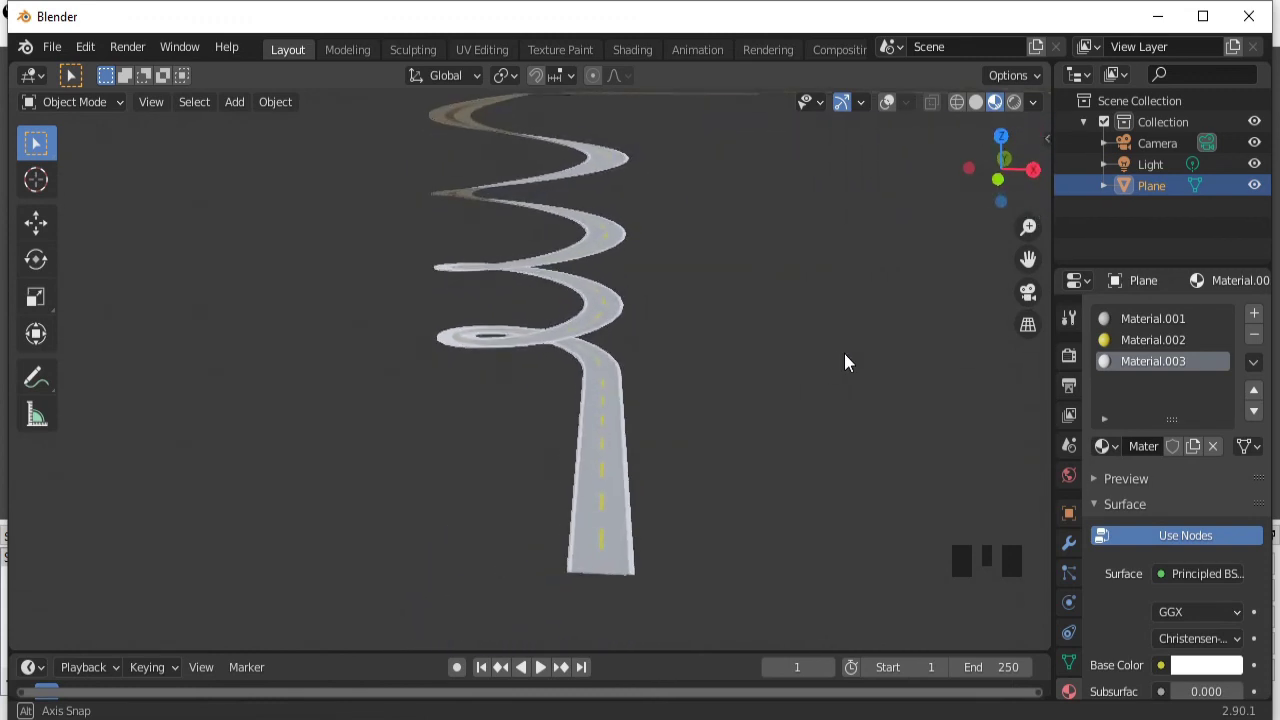